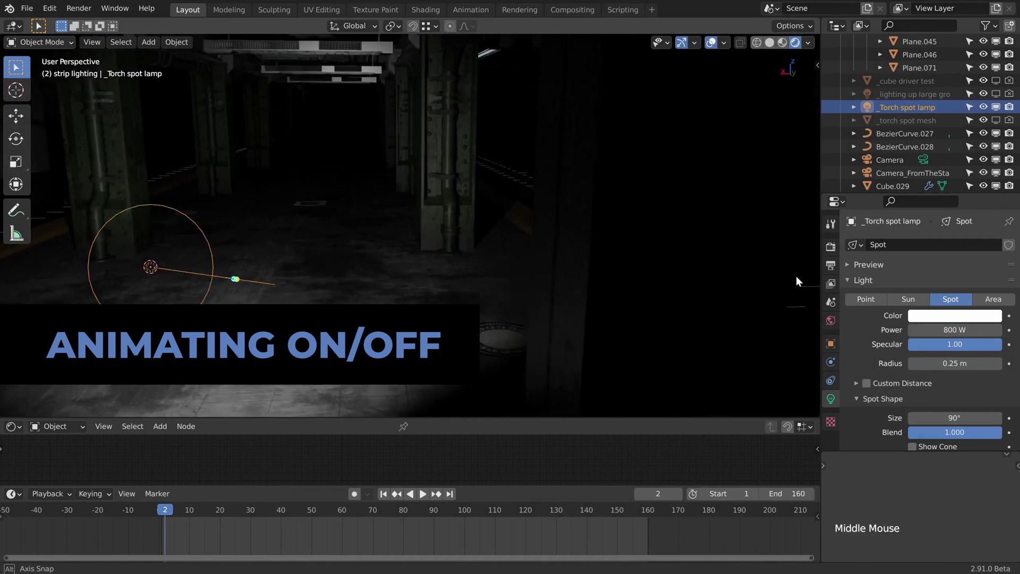
Look through the scene camera at the subway and key the torch spot lamp's Color at frame 2.
{"action": "middle_click", "coordinate": [324, 251]}
{"action": "middle_click", "coordinate": [290, 227]}
{"action": "middle_click", "coordinate": [304, 259]}
{"action": "left_click", "coordinate": [475, 209]}
{"action": "key", "text": "KP_0"}
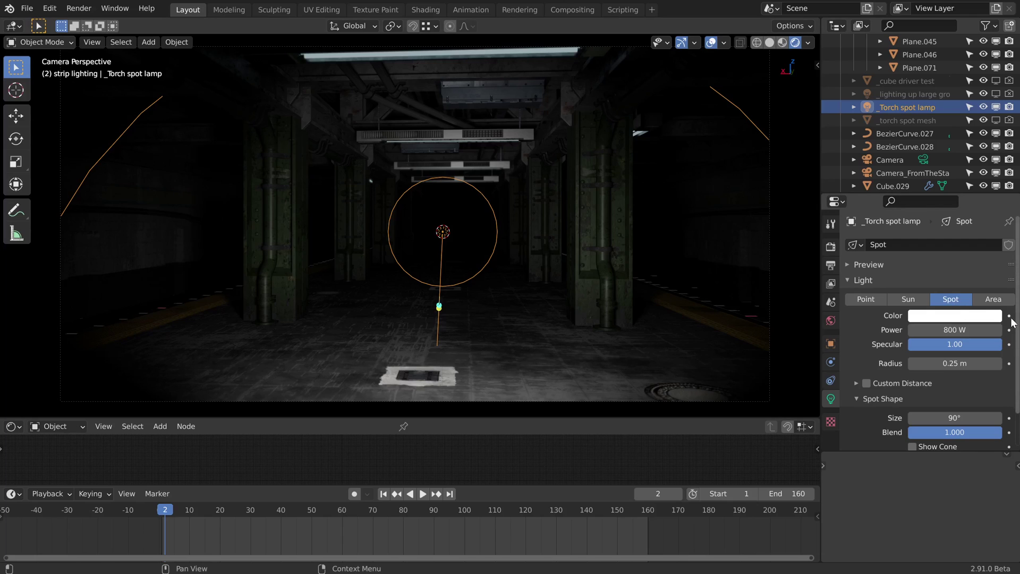
{"action": "left_click", "coordinate": [1015, 320]}
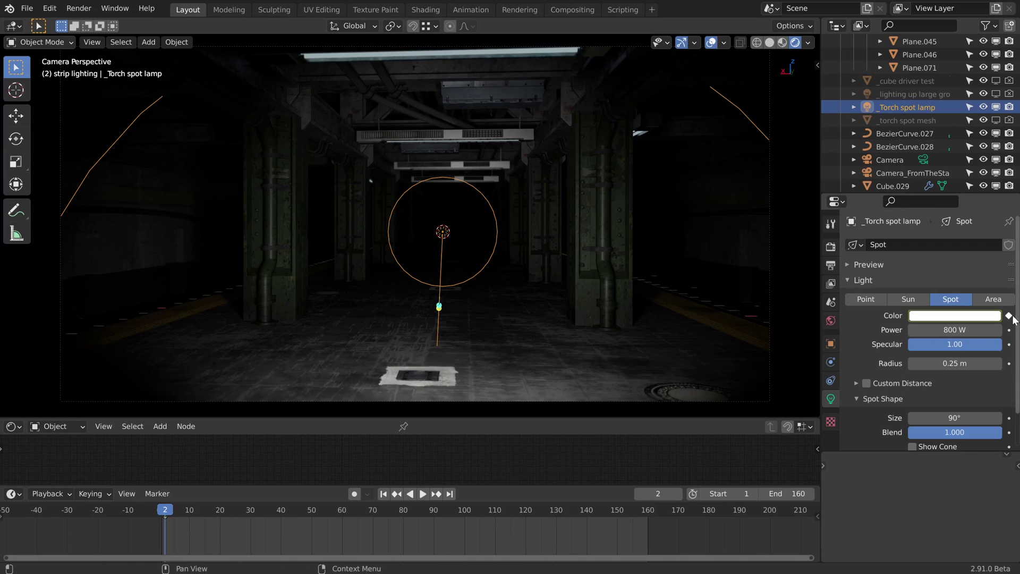
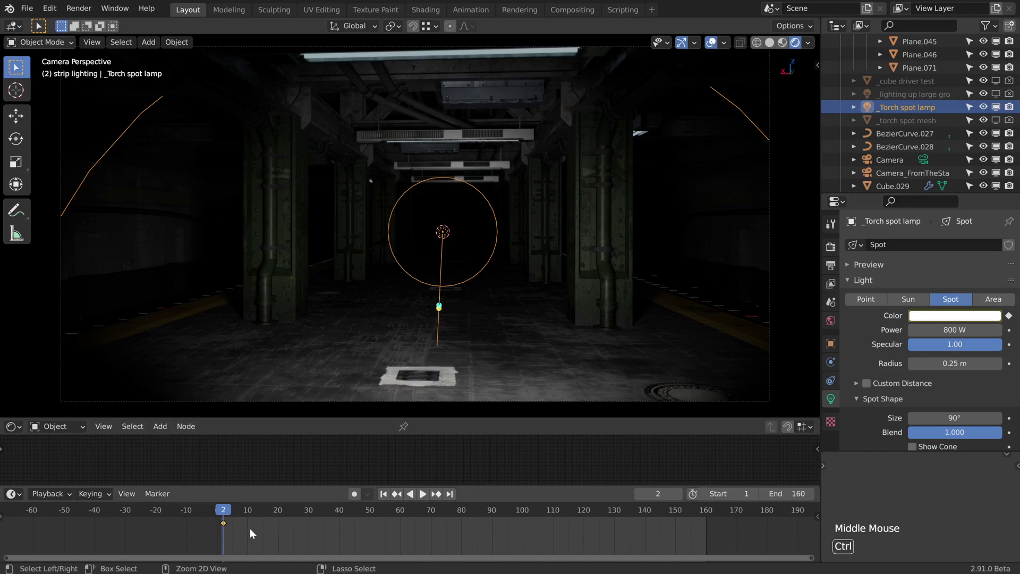
Clear the colour key, then key the light type as Spot at frame 2 and Sun at frame 3.
{"action": "key", "text": "ctrl+z"}
{"action": "right_click", "coordinate": [954, 350]}
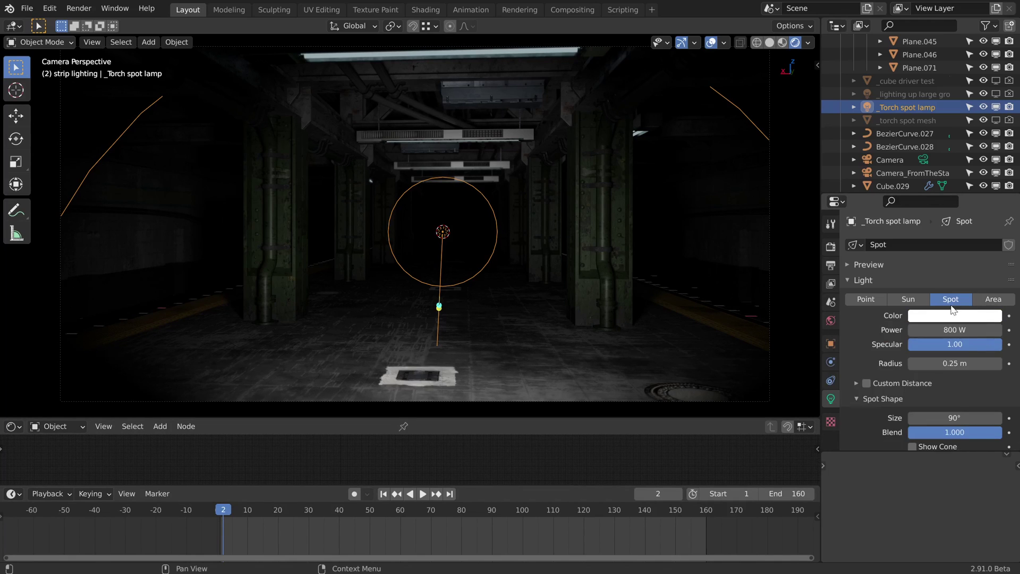
{"action": "right_click", "coordinate": [957, 300]}
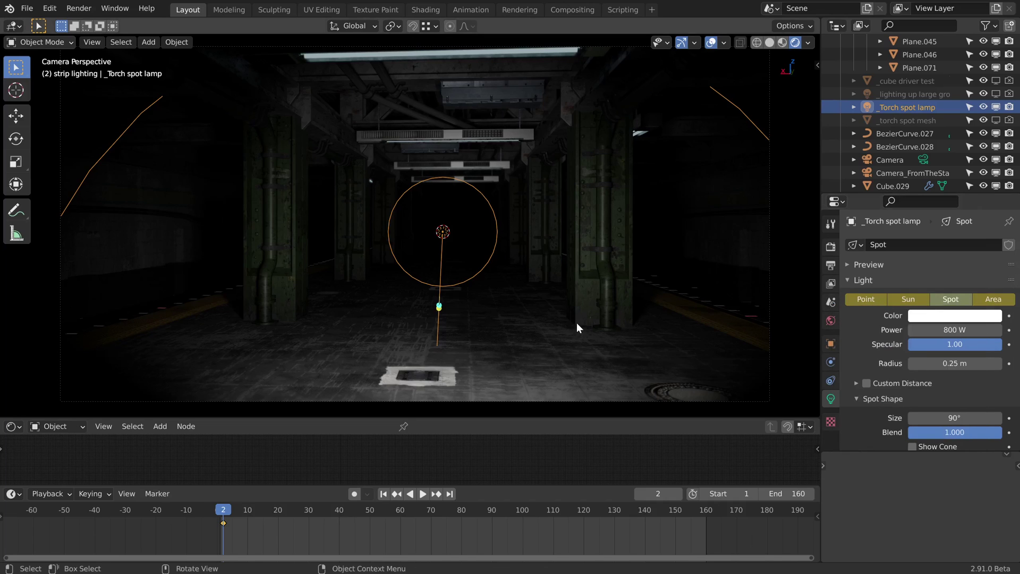
{"action": "key", "text": "Right"}
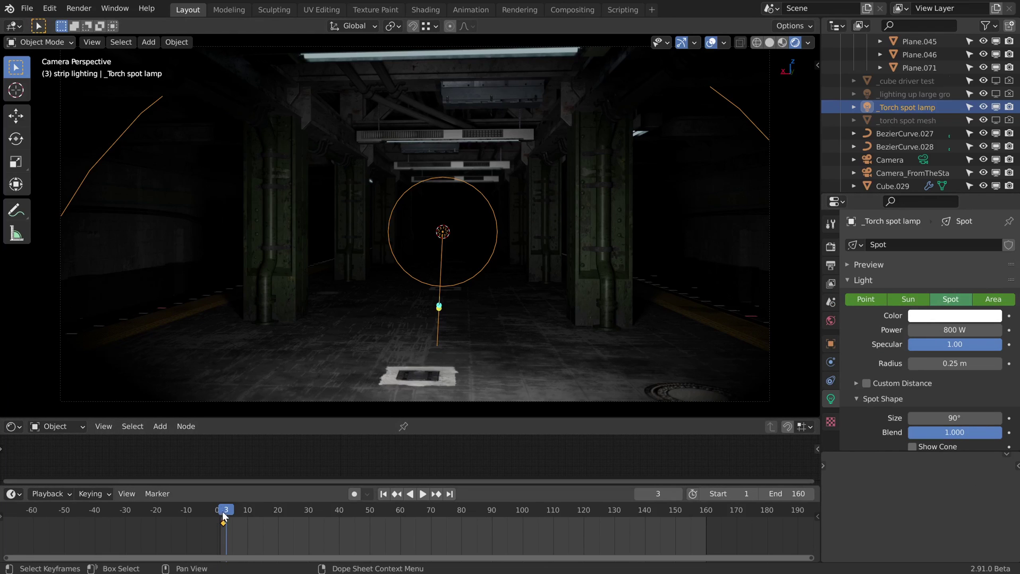
{"action": "left_click", "coordinate": [908, 305]}
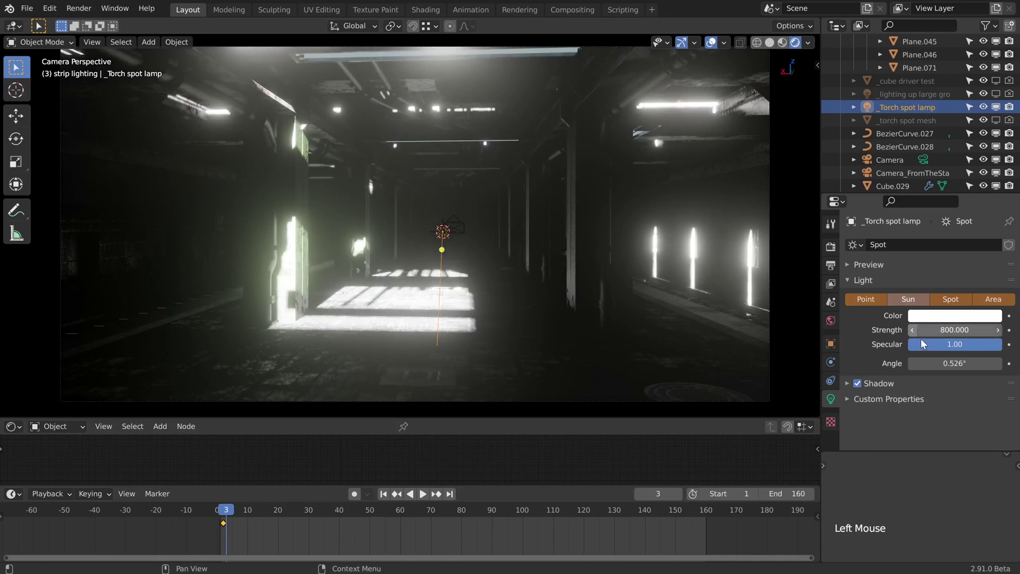
{"action": "right_click", "coordinate": [912, 301]}
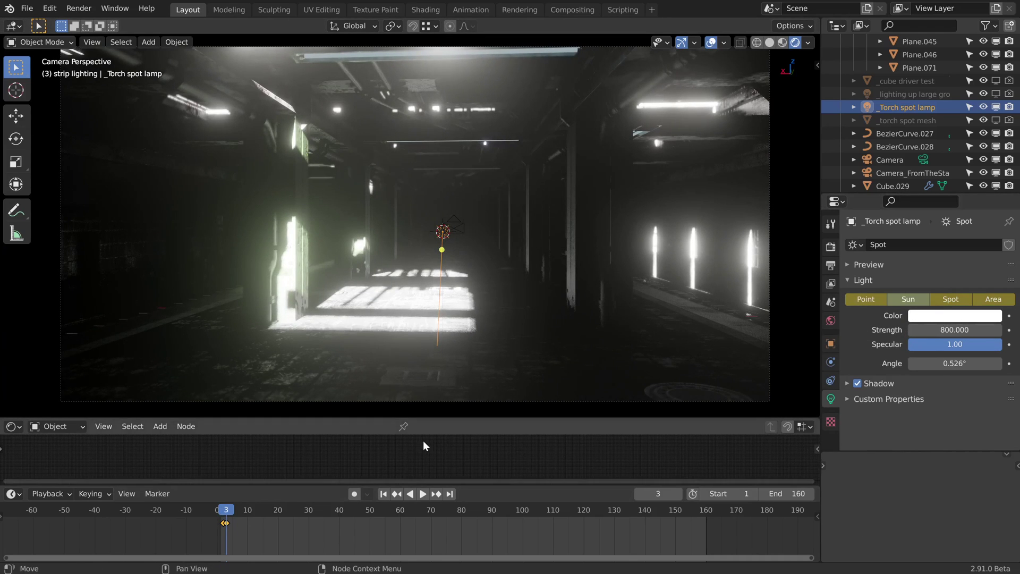
Scrub between frames 2 and 3 to check the switch, then delete the light-type keyframes.
{"action": "key", "text": "Right"}
{"action": "key", "text": "Left"}
{"action": "key", "text": "Right"}
{"action": "key", "text": "Left"}
{"action": "key", "text": "Right"}
{"action": "key", "text": "Left"}
{"action": "key", "text": "Right"}
{"action": "key", "text": "Left"}
{"action": "key", "text": "Right"}
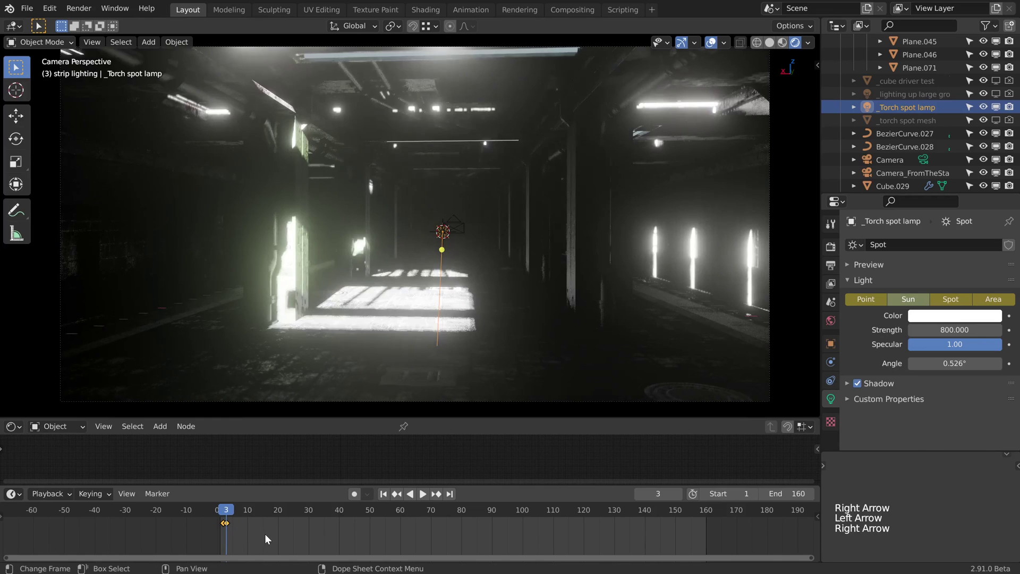
{"action": "key", "text": "Left"}
{"action": "key", "text": "Right"}
{"action": "key", "text": "Left"}
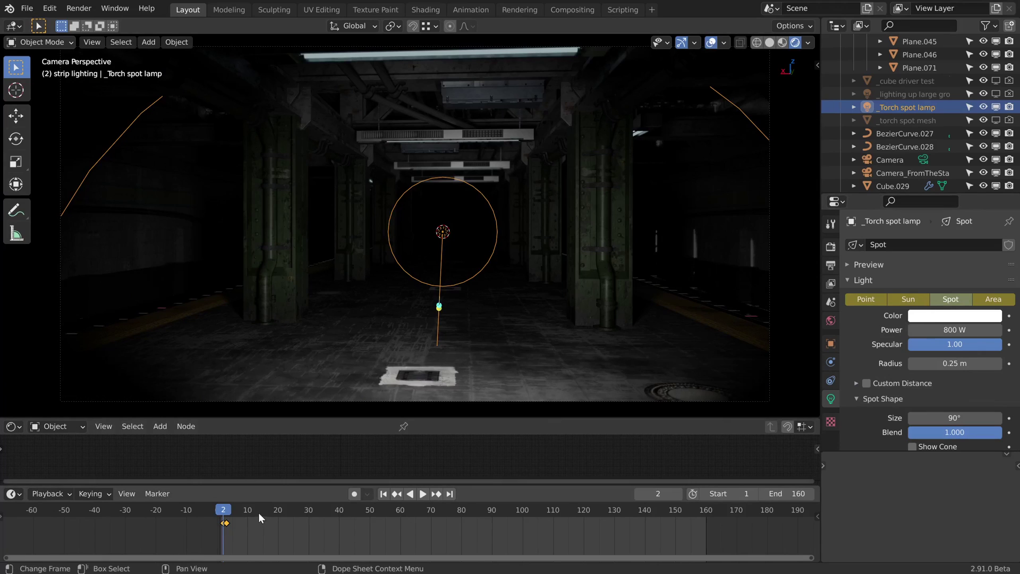
{"action": "left_click", "coordinate": [239, 535]}
{"action": "key", "text": "x"}
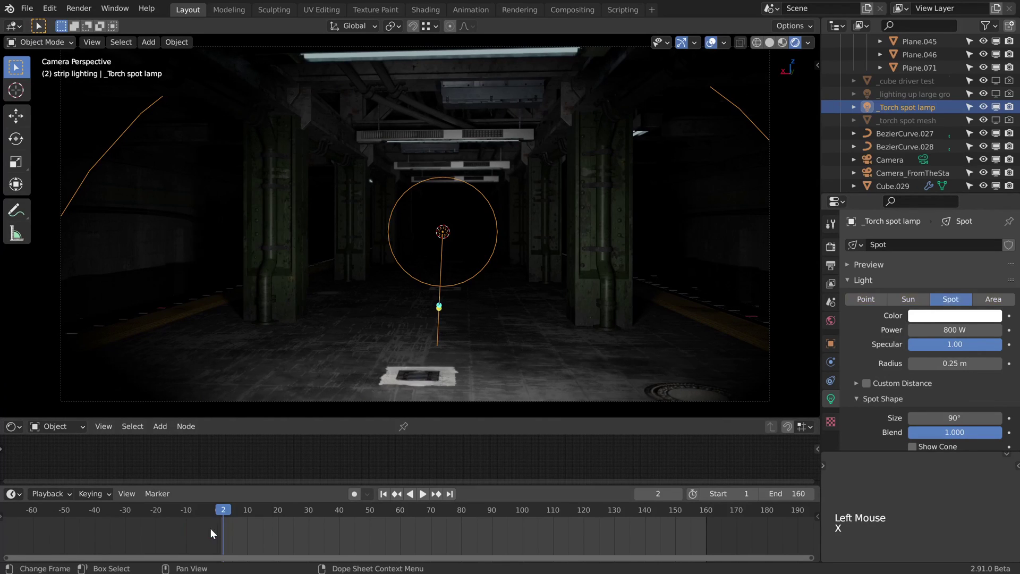
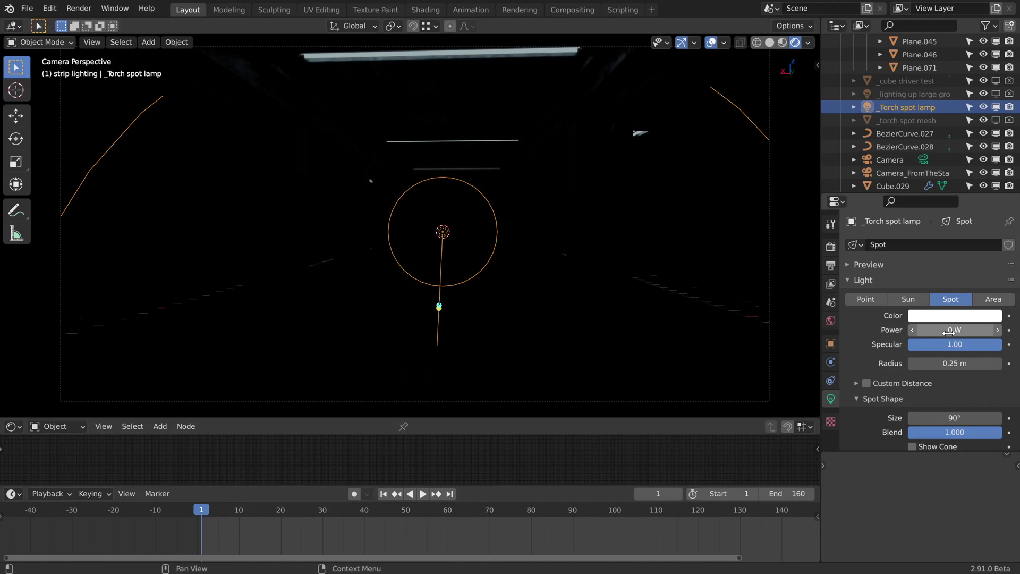
Key the torch lamp's Power at 0 W on frame 1 and step to frame 2 for the 800 W key.
{"action": "key", "text": "i"}
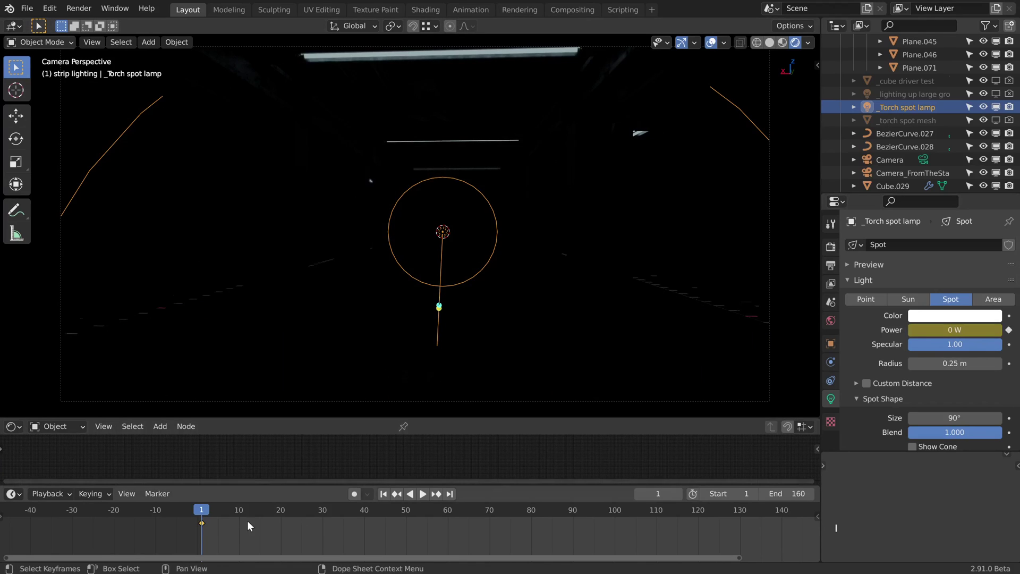
{"action": "key", "text": "Right"}
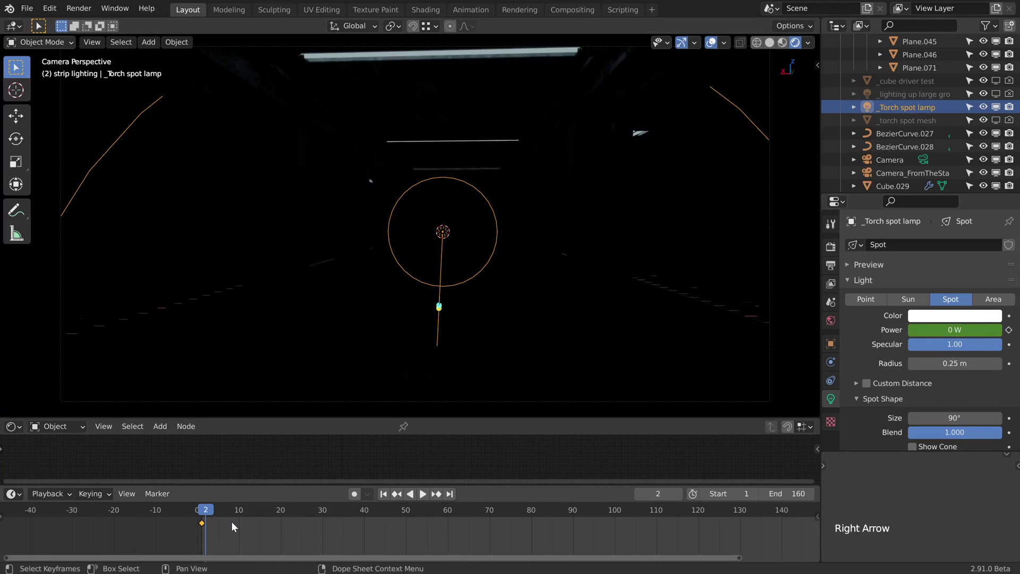
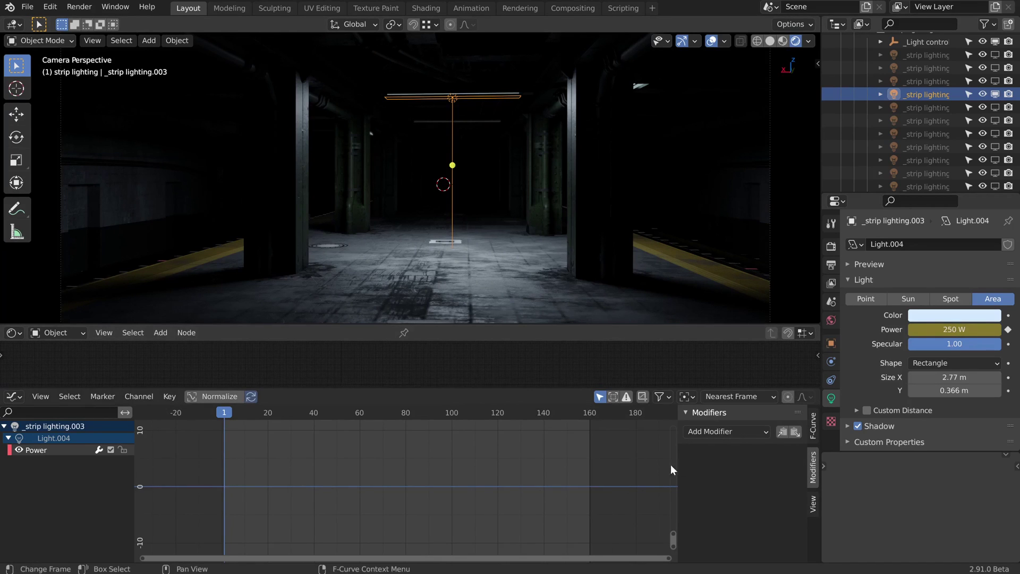
Add a Noise modifier to the _strip lighting.003 Power F-curve in the Graph Editor.
{"action": "left_click", "coordinate": [734, 438]}
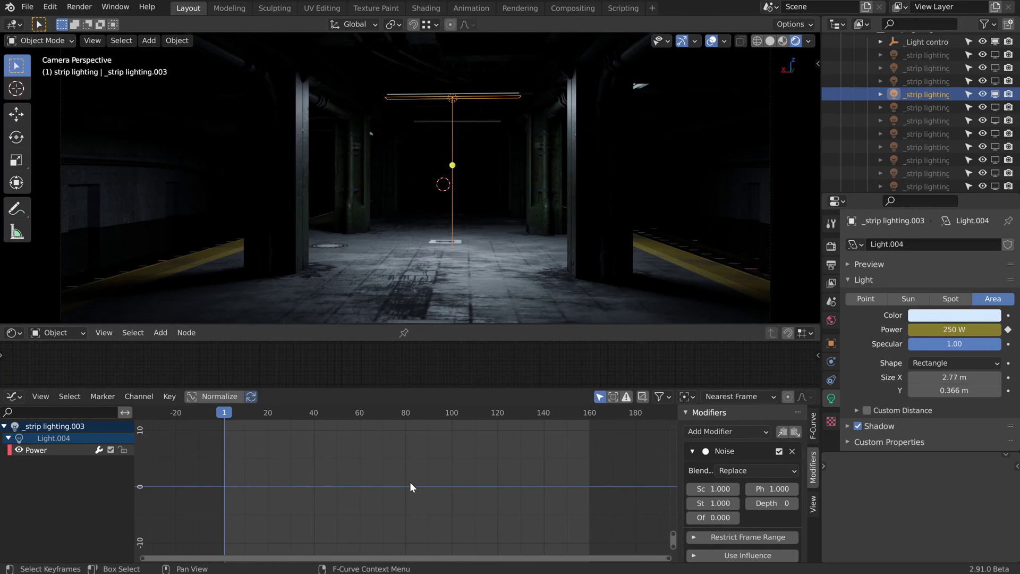
Set Noise strength 869, scale 7.9, shift the curve up, restrict it from frame 20.1 and preview.
{"action": "key", "text": "Home"}
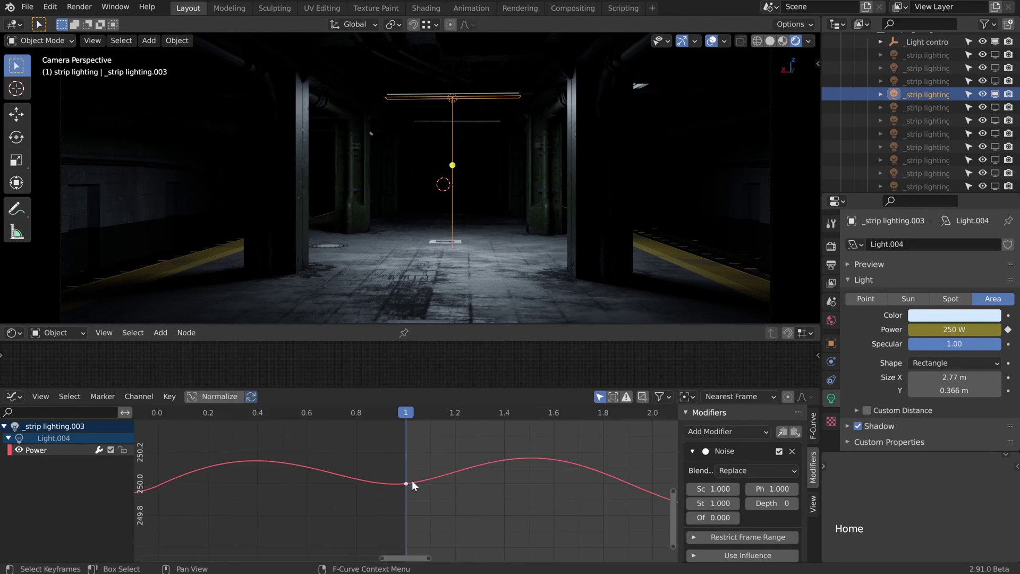
{"action": "middle_click", "coordinate": [539, 489]}
{"action": "key", "text": "space"}
{"action": "middle_click", "coordinate": [409, 493]}
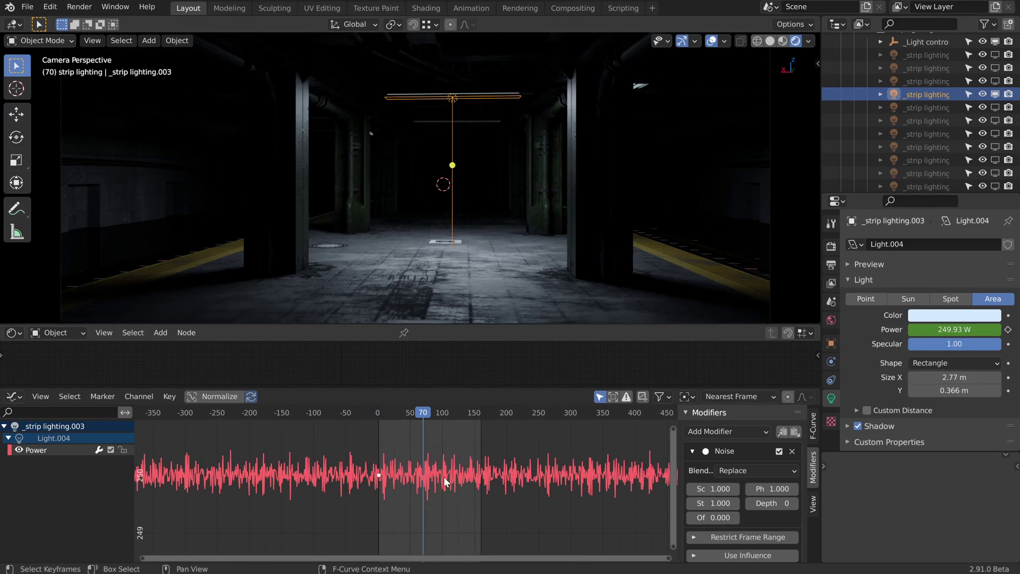
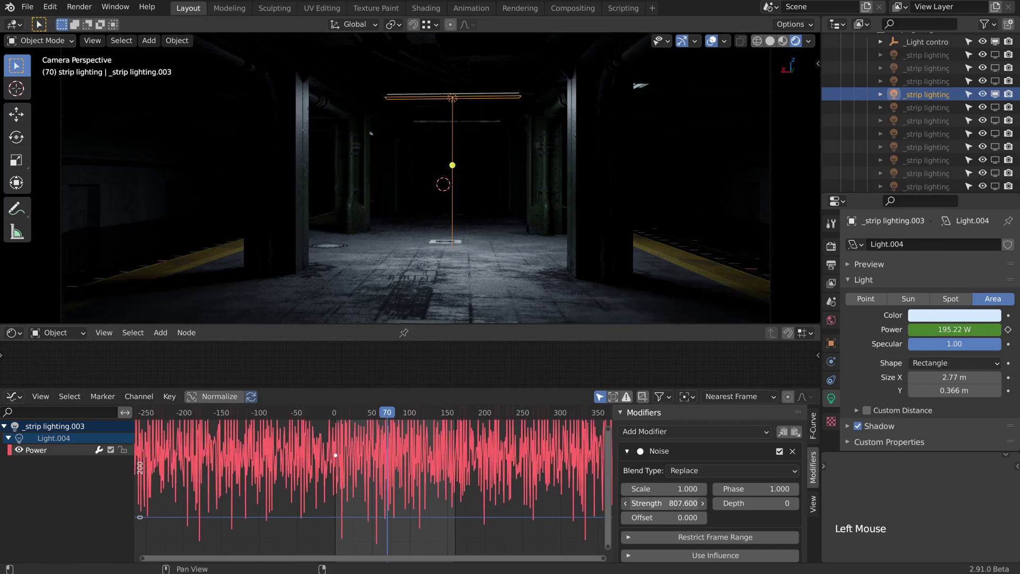
{"action": "key", "text": "g"}
{"action": "key", "text": "g"}
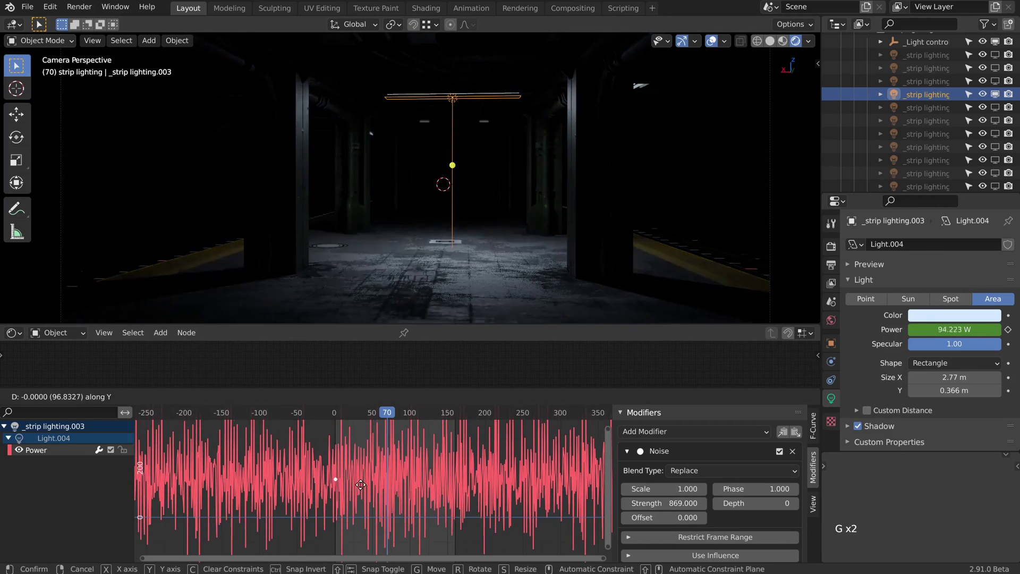
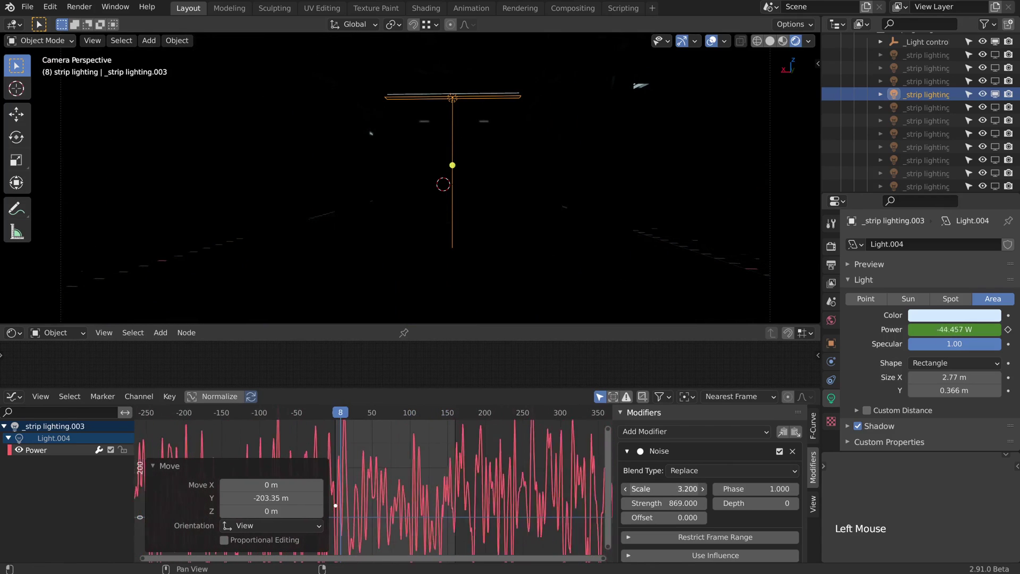
{"action": "key", "text": "space"}
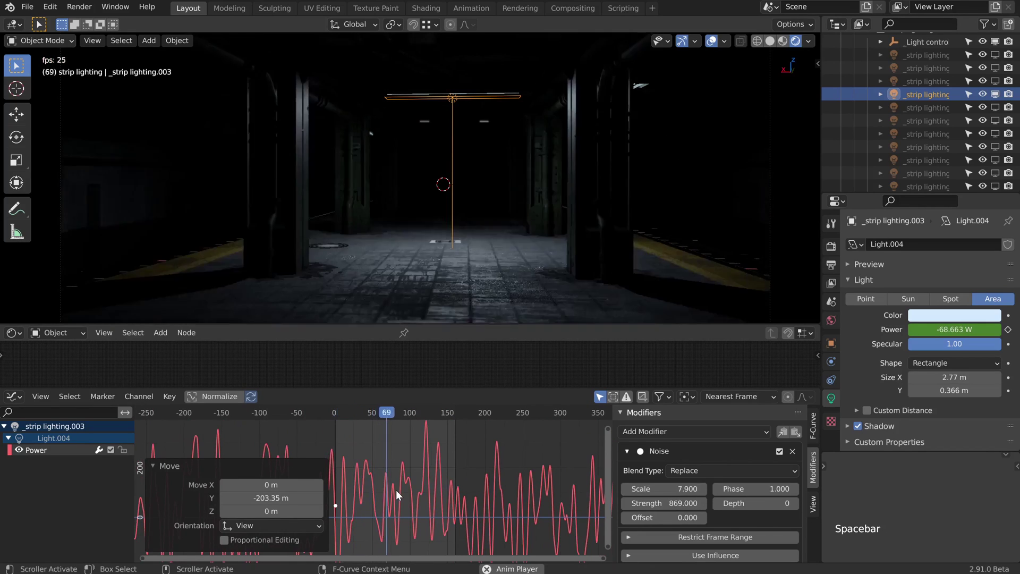
{"action": "middle_click", "coordinate": [436, 504]}
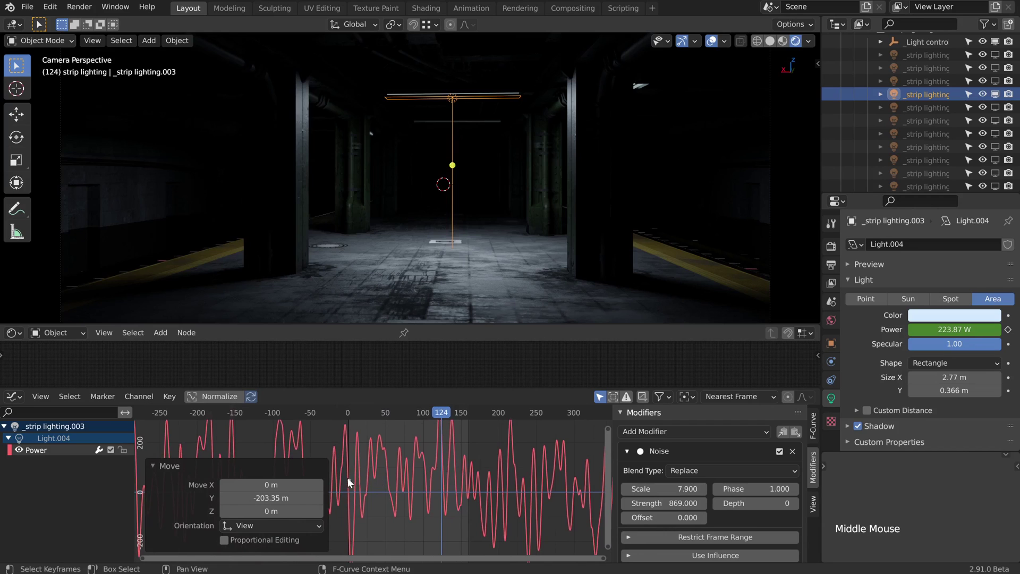
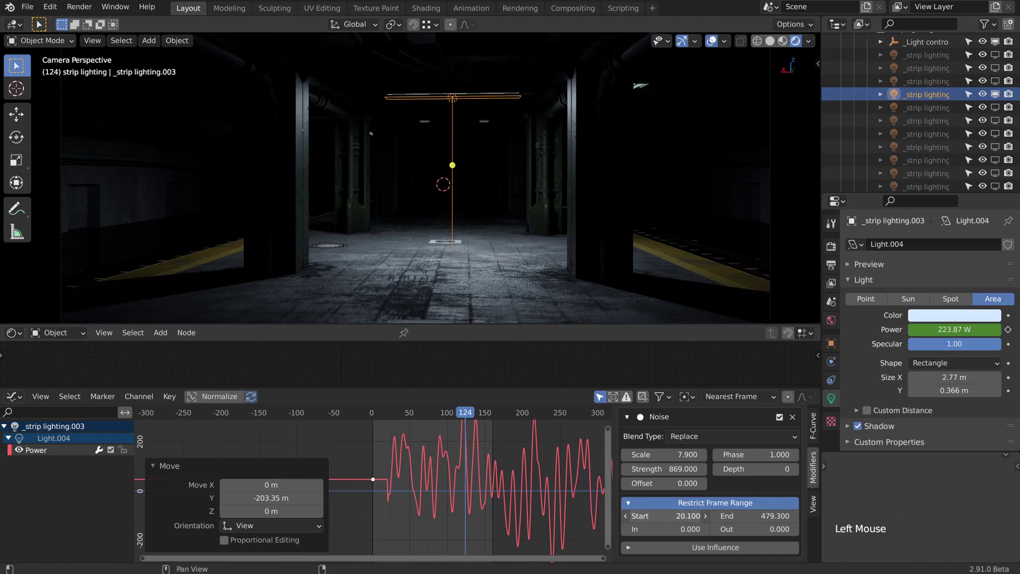
Nudge the noise start frame, try Subtract blending with a vertical shift, then revert to Replace.
{"action": "left_click", "coordinate": [444, 531]}
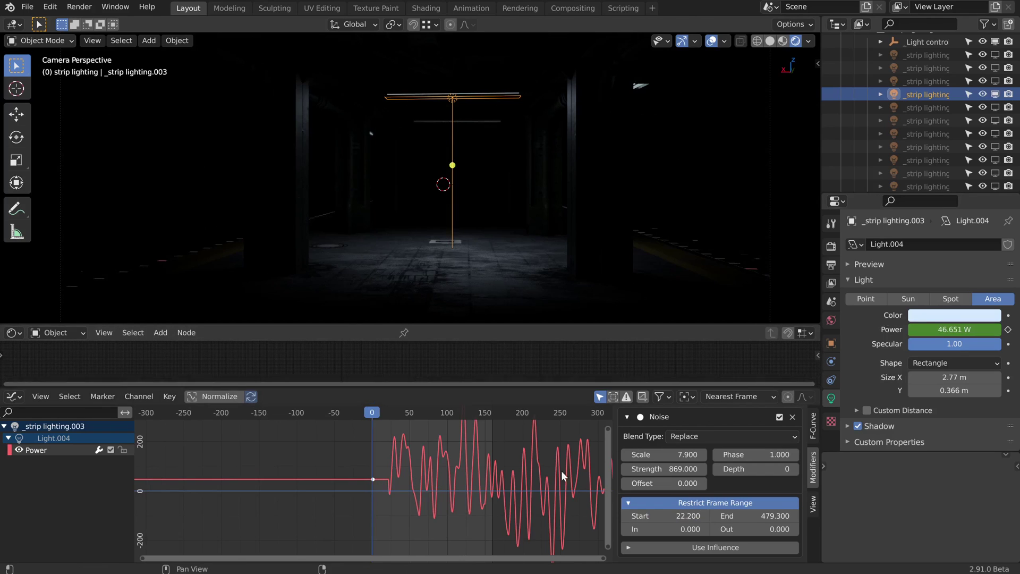
{"action": "key", "text": "space"}
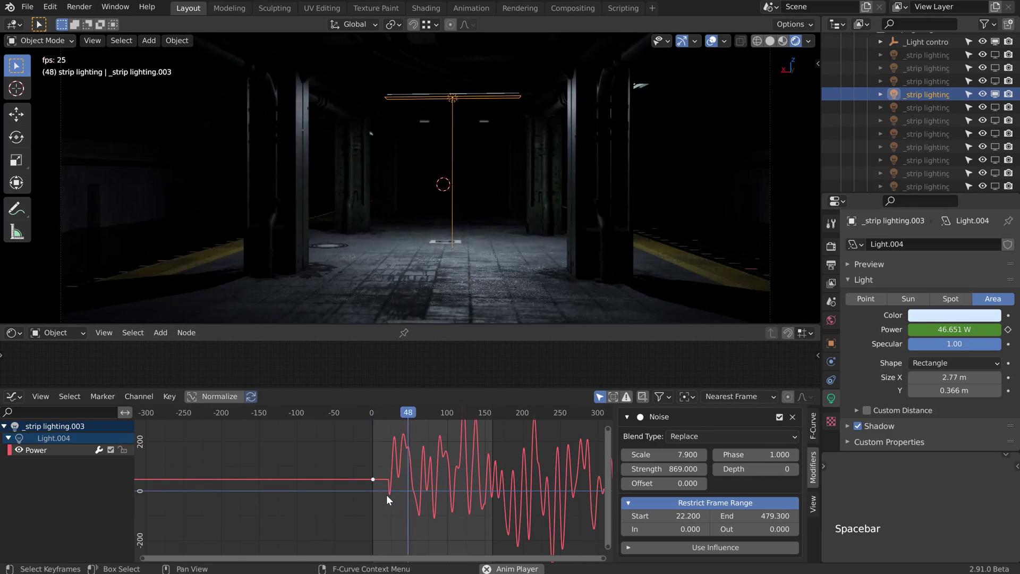
{"action": "left_click", "coordinate": [708, 437]}
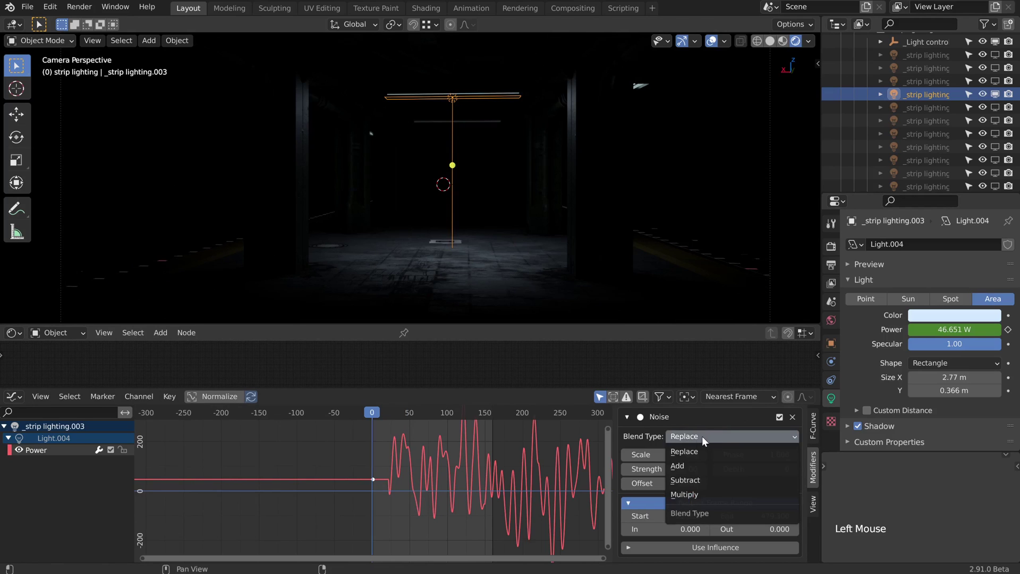
{"action": "key", "text": "g"}
{"action": "key", "text": "g"}
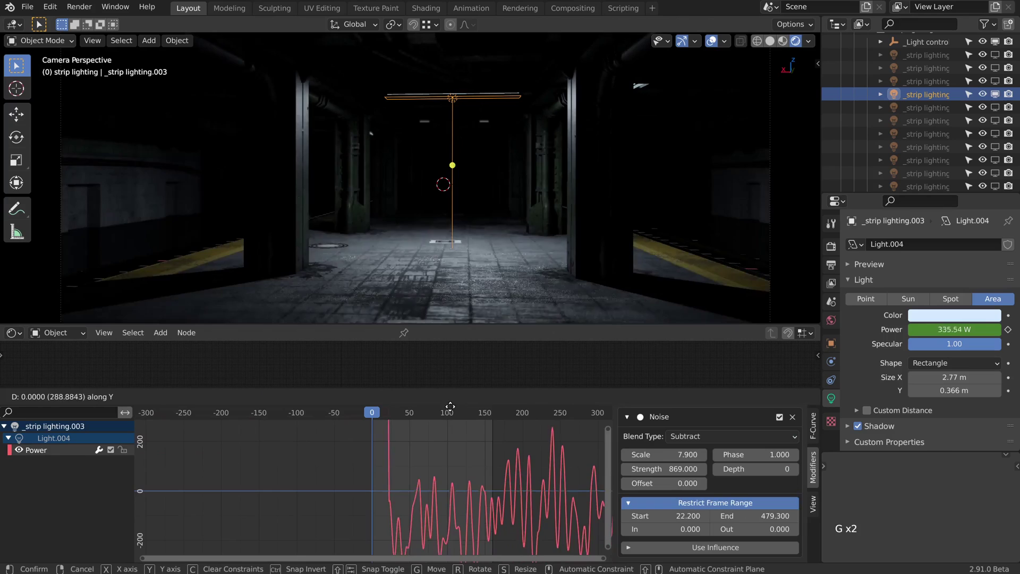
{"action": "left_click", "coordinate": [710, 438]}
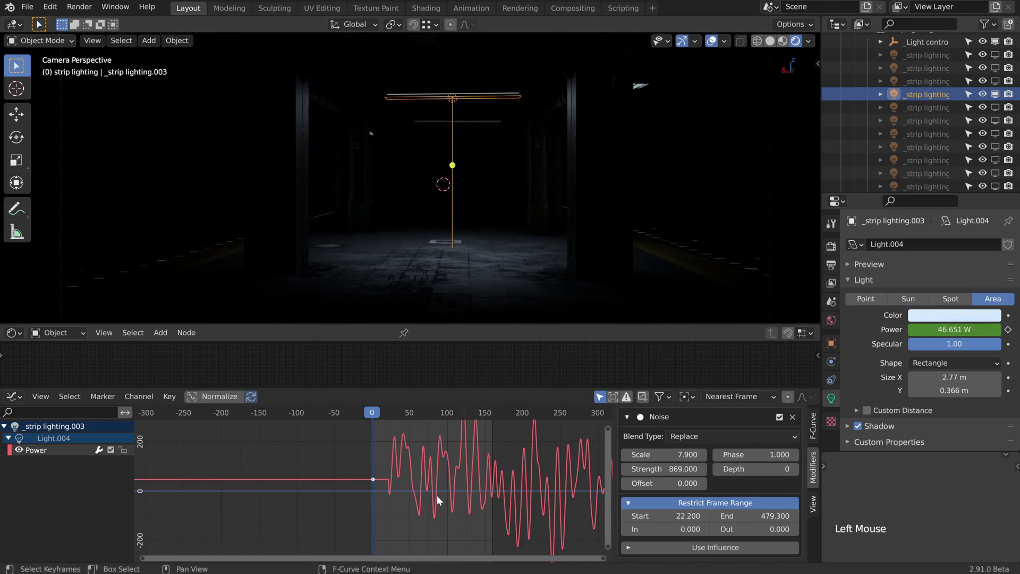
{"action": "left_click", "coordinate": [629, 422]}
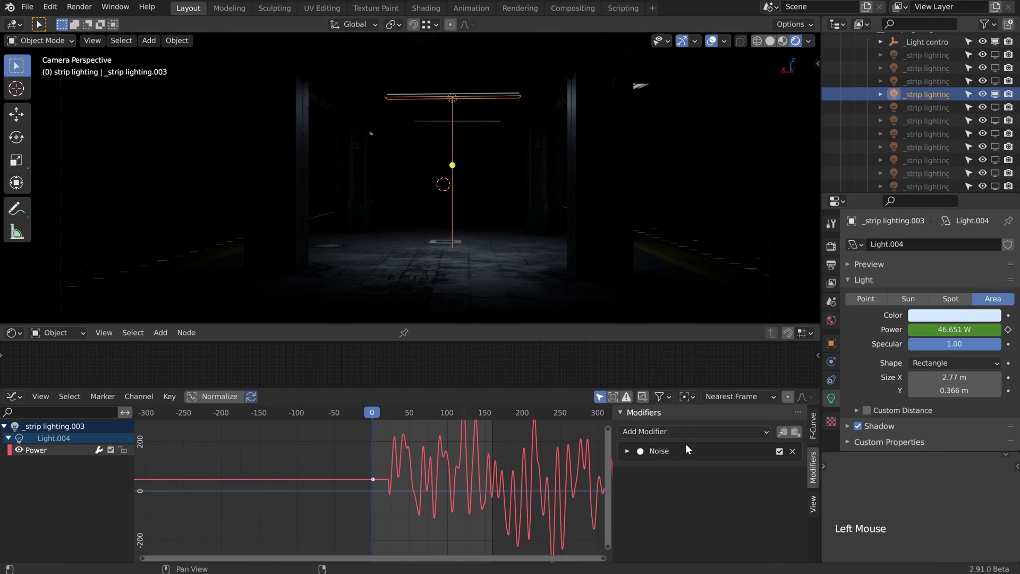
Add a Stepped Interpolation modifier with step size 5.7 and play back the blocky flicker.
{"action": "left_click", "coordinate": [700, 435]}
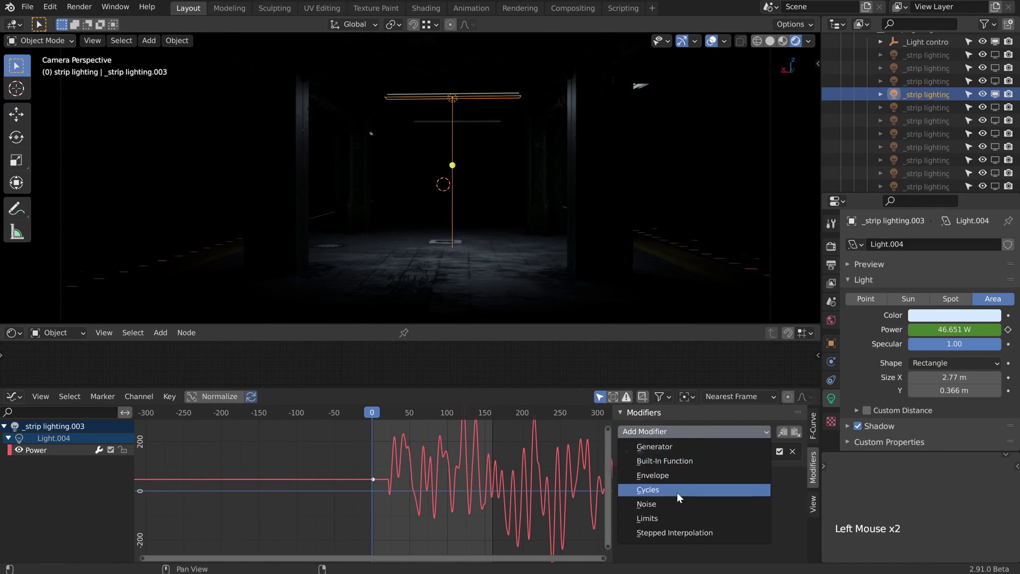
{"action": "left_click", "coordinate": [688, 438]}
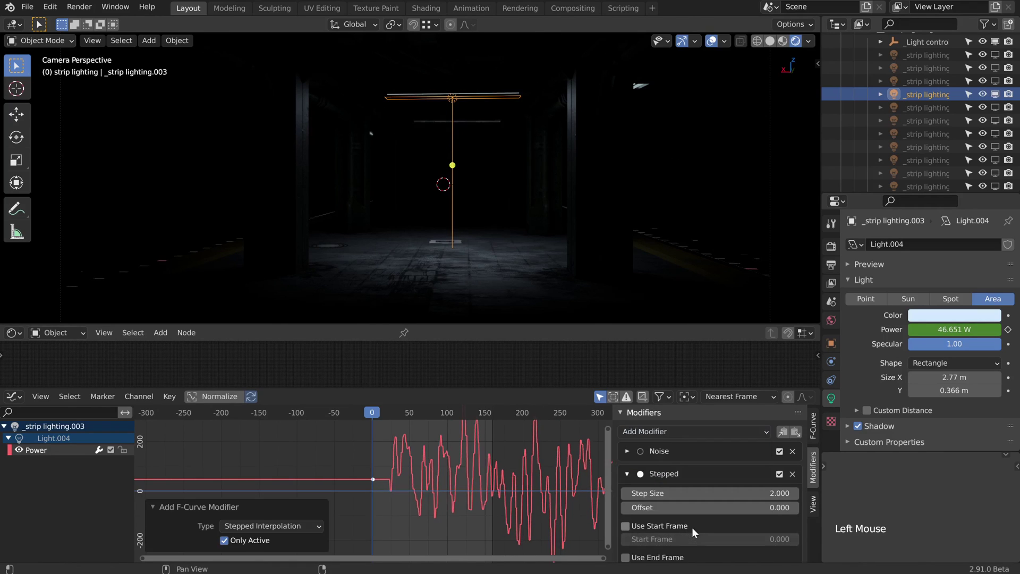
{"action": "middle_click", "coordinate": [716, 528]}
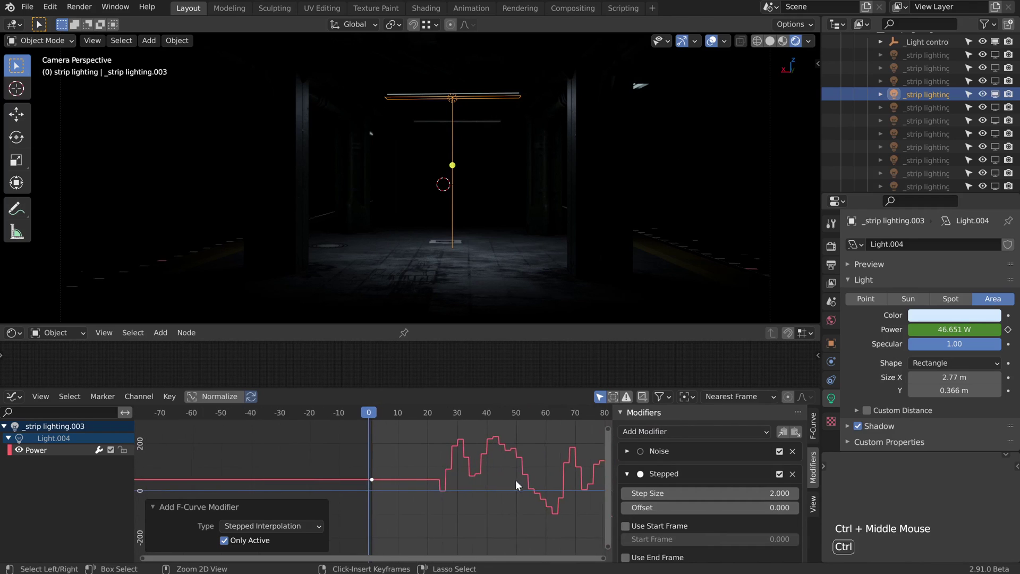
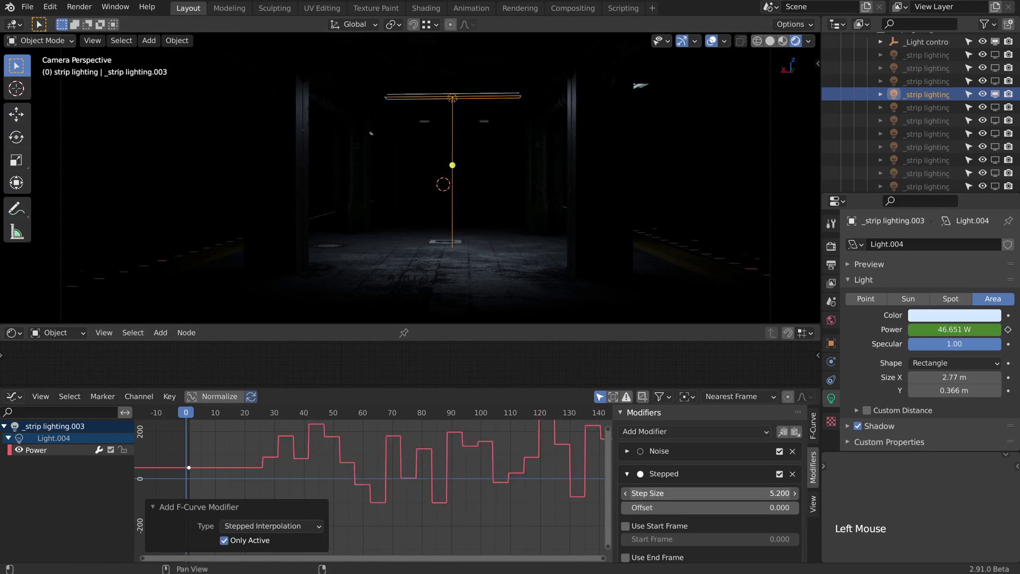
{"action": "key", "text": "space"}
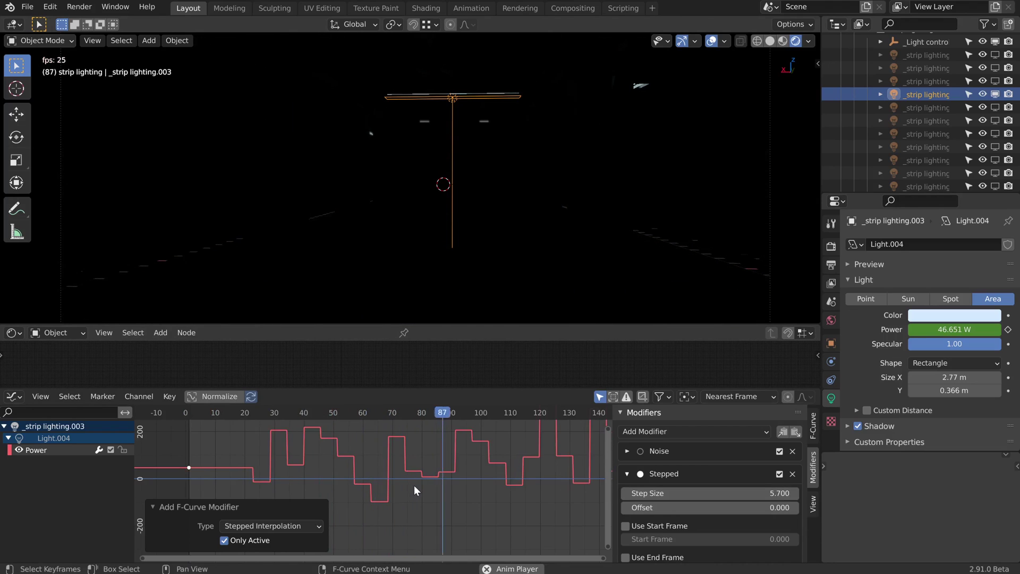
{"action": "key", "text": "space"}
{"action": "left_click", "coordinate": [693, 430]}
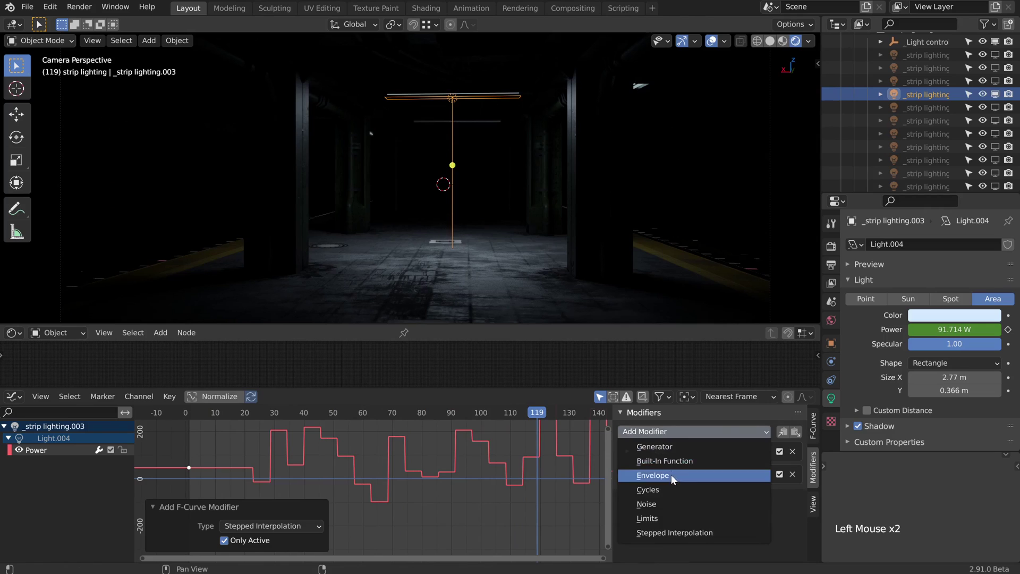
Add a Limits modifier with Minimum Y 18 and Maximum Y 250, checking the clamp at frame 112.
{"action": "scroll", "scroll_direction": "up", "scroll_amount": 3}
{"action": "scroll", "scroll_direction": "down", "scroll_amount": 3}
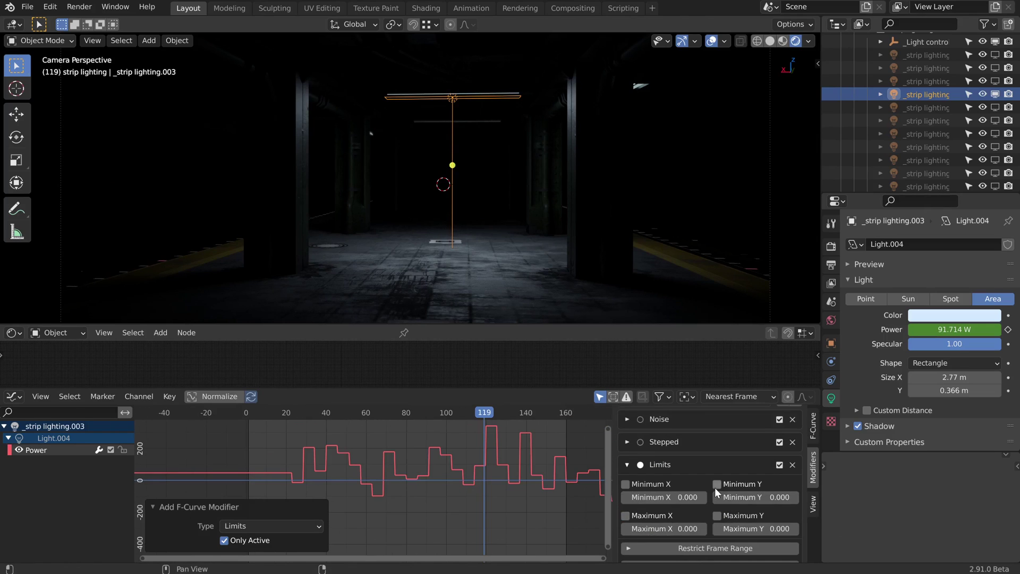
{"action": "left_click", "coordinate": [719, 487]}
{"action": "left_click", "coordinate": [720, 518]}
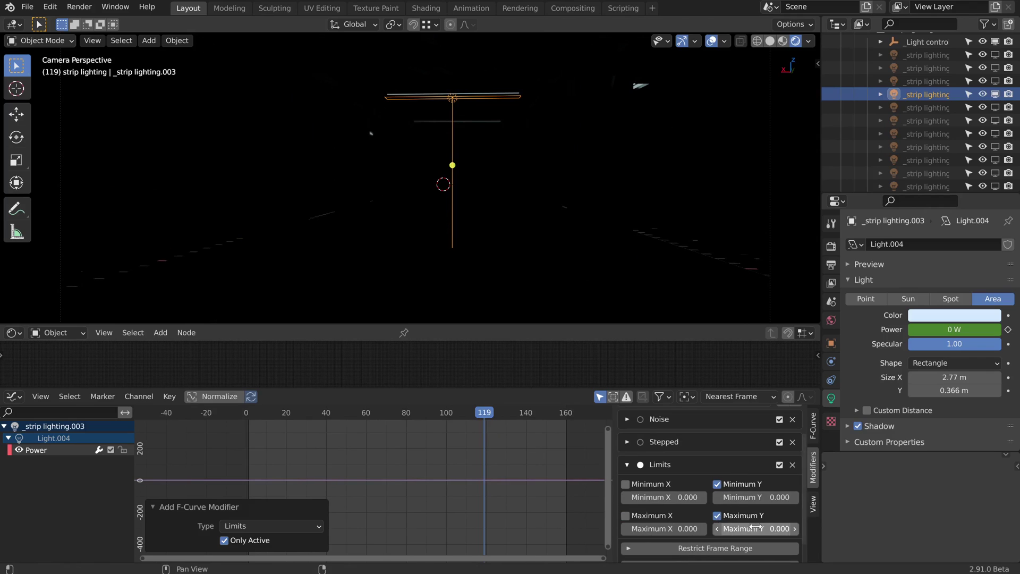
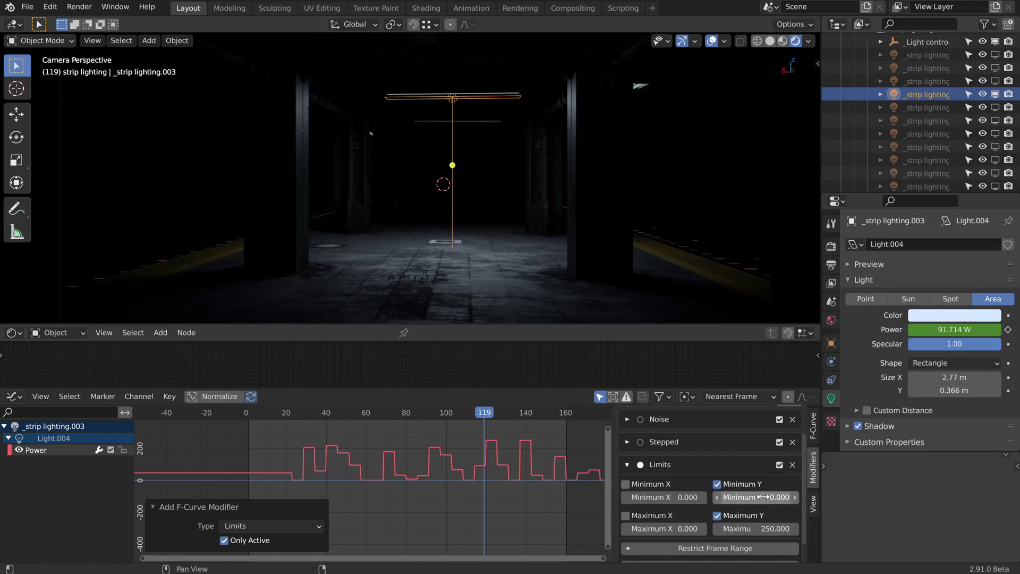
{"action": "left_click", "coordinate": [489, 417]}
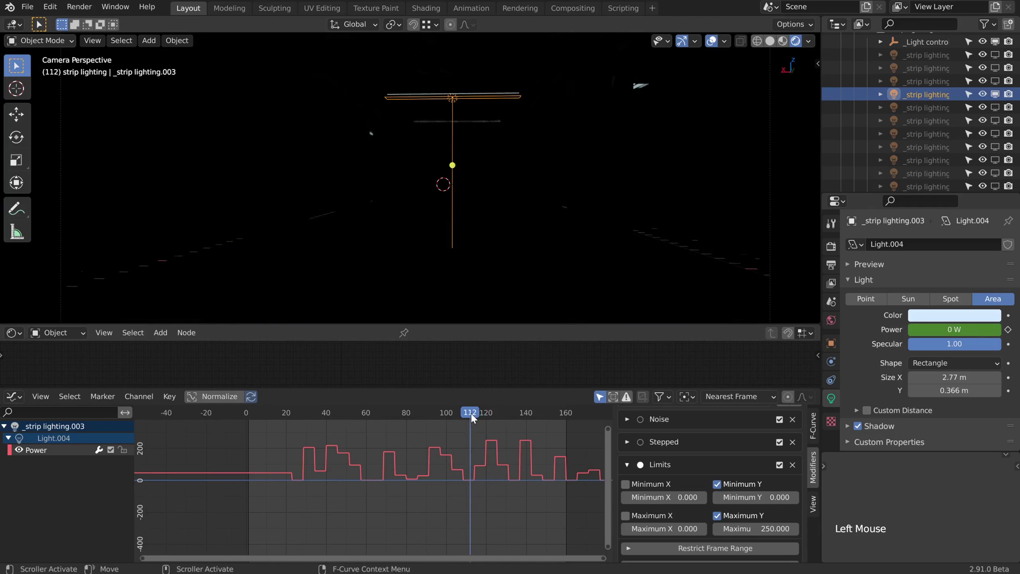
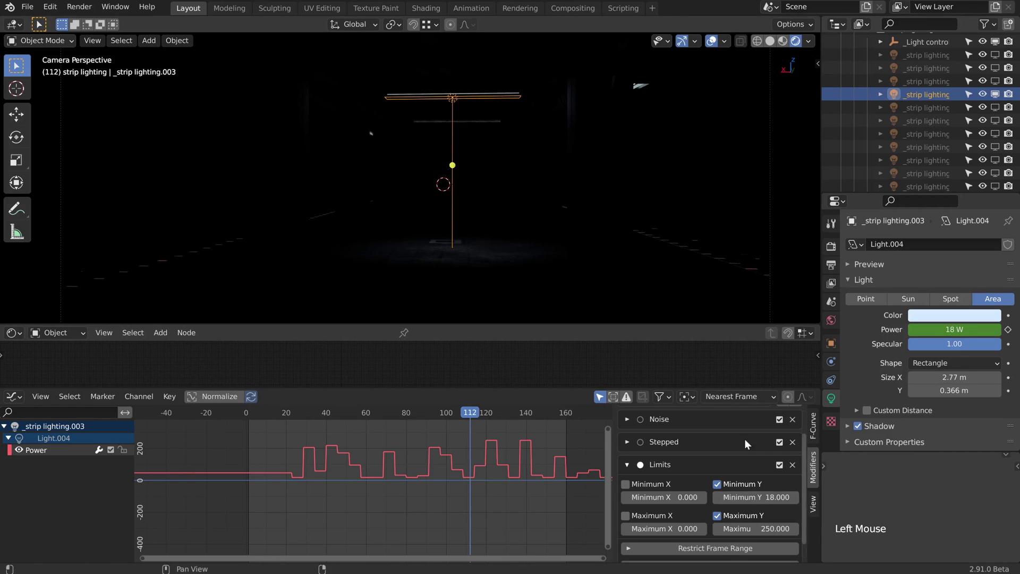
Add a driver to strip lighting.004's Power targeting a light data-block, then reselect strip lighting.003.
{"action": "left_click", "coordinate": [1000, 109]}
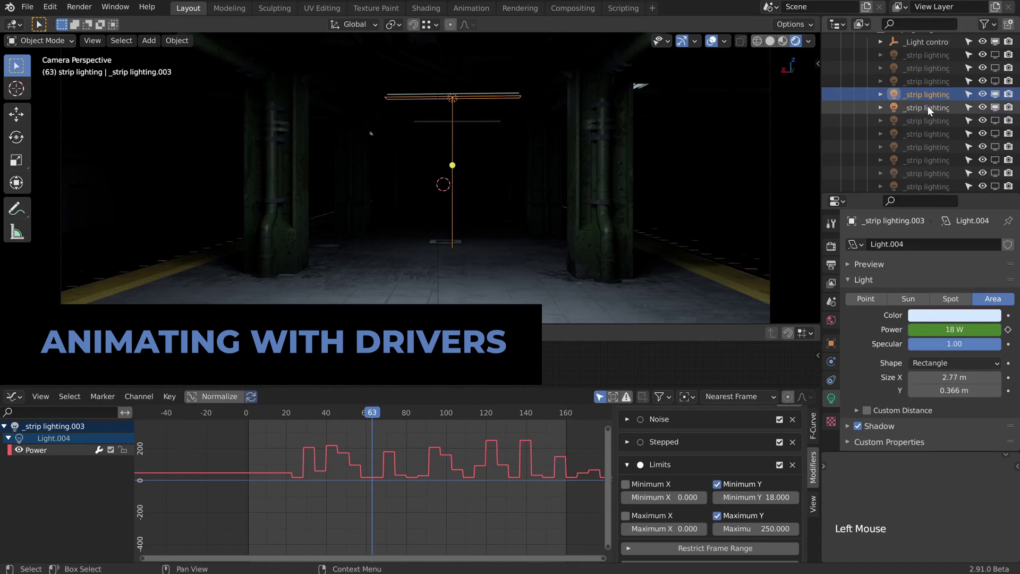
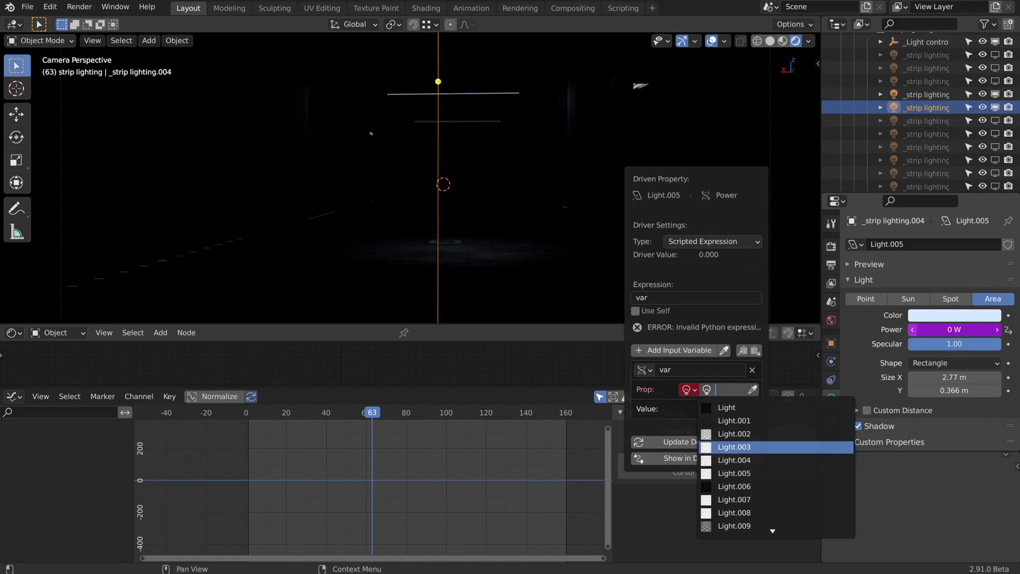
{"action": "left_click", "coordinate": [937, 98]}
{"action": "left_click", "coordinate": [934, 110]}
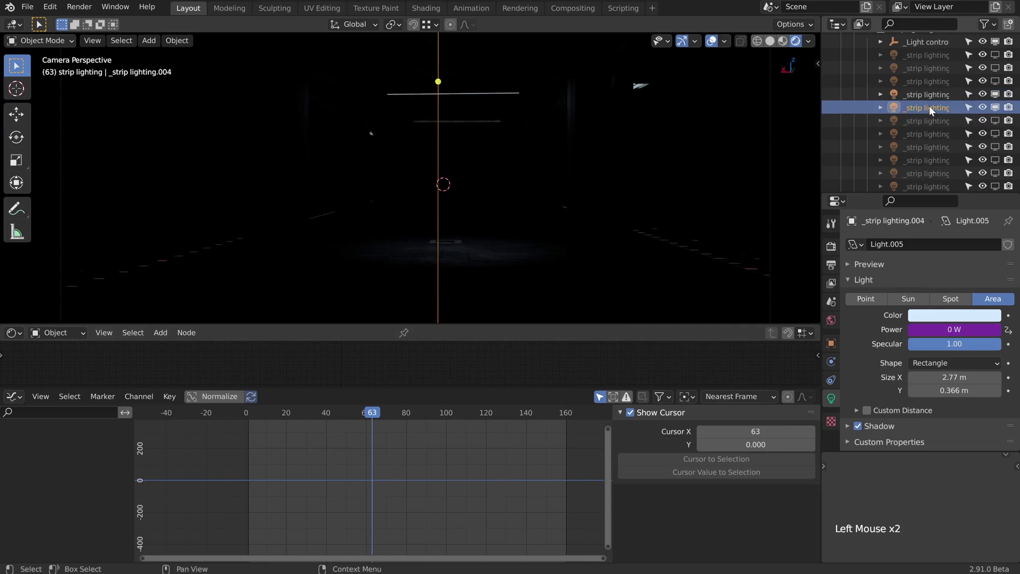
{"action": "left_click", "coordinate": [935, 96]}
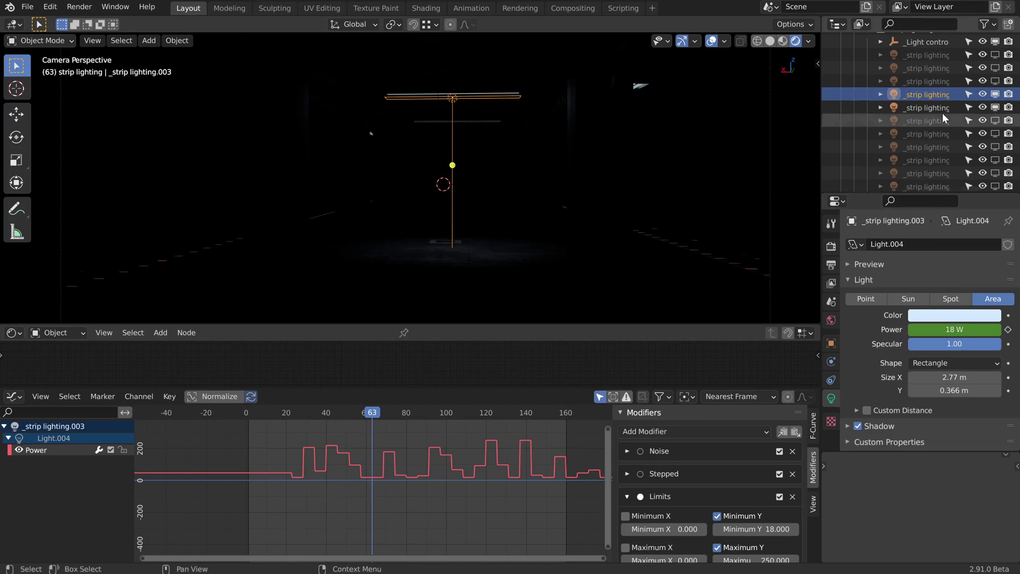
Set strip lighting.004's Power driver path to energy and verify it at frames 87 and 127.
{"action": "left_click", "coordinate": [934, 108]}
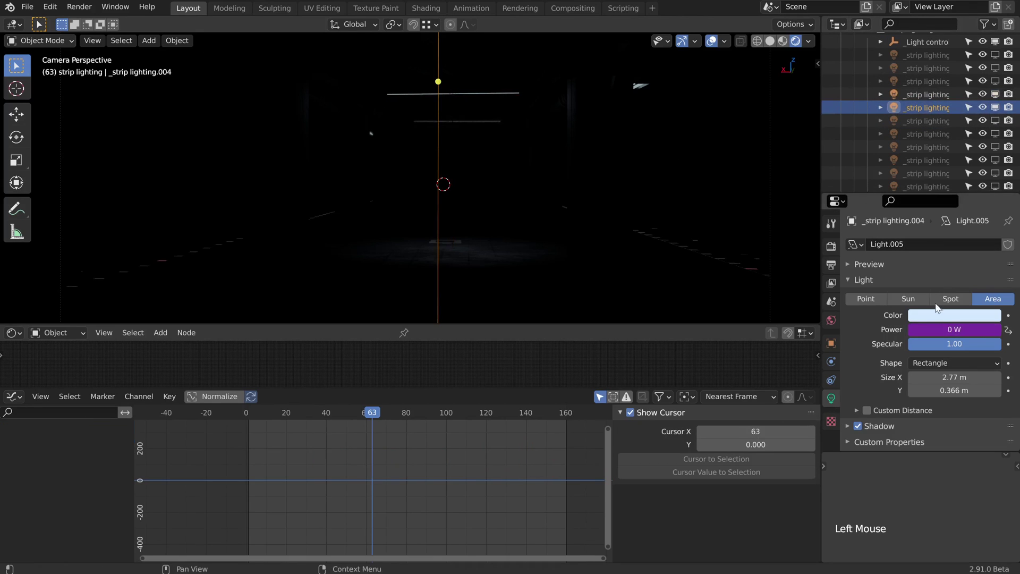
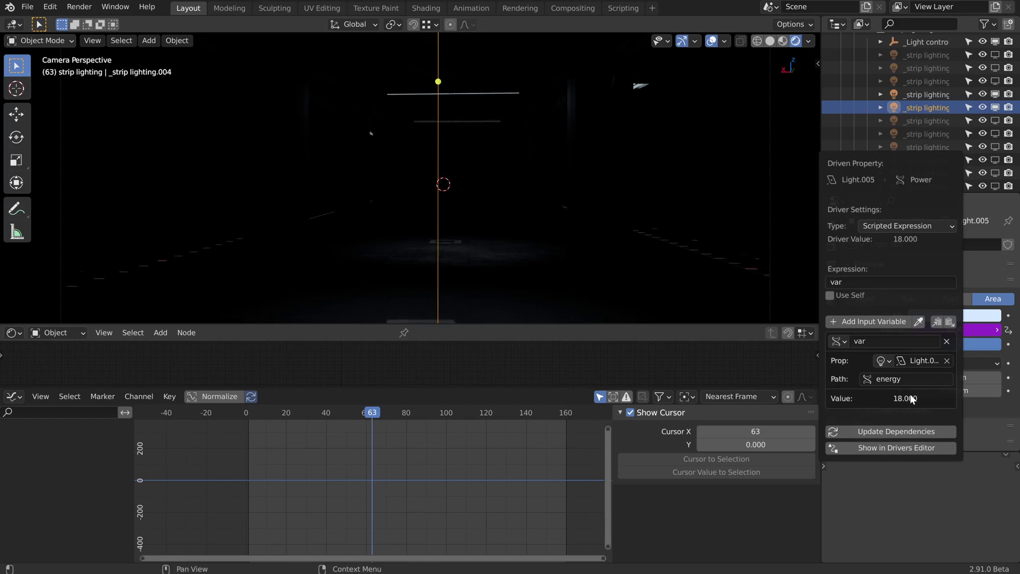
{"action": "left_click", "coordinate": [367, 415]}
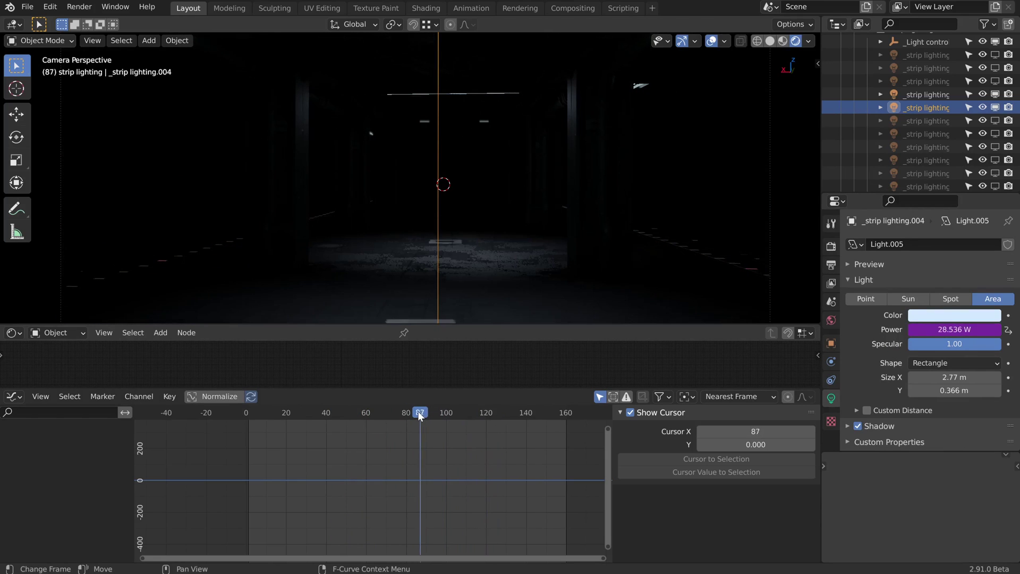
{"action": "left_click", "coordinate": [368, 415]}
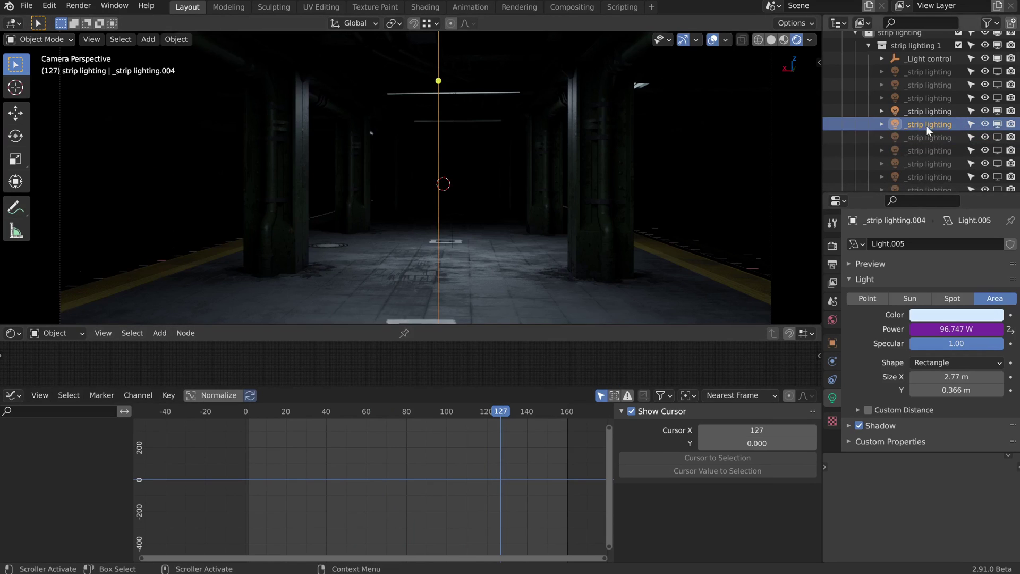
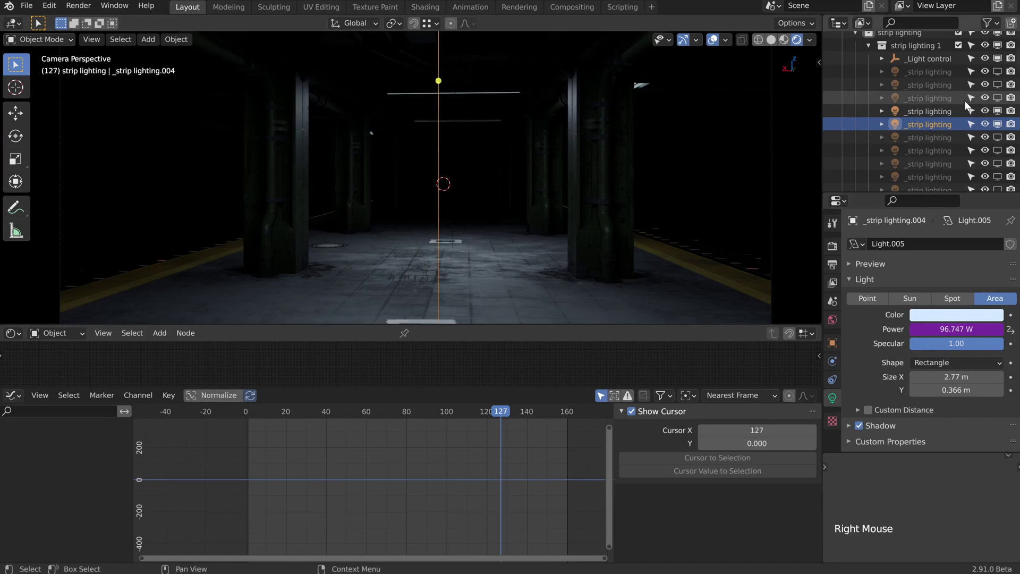
Paste the copied Power driver onto strip lighting.002 so it flickers with the others.
{"action": "left_click", "coordinate": [997, 103]}
{"action": "left_click", "coordinate": [937, 100]}
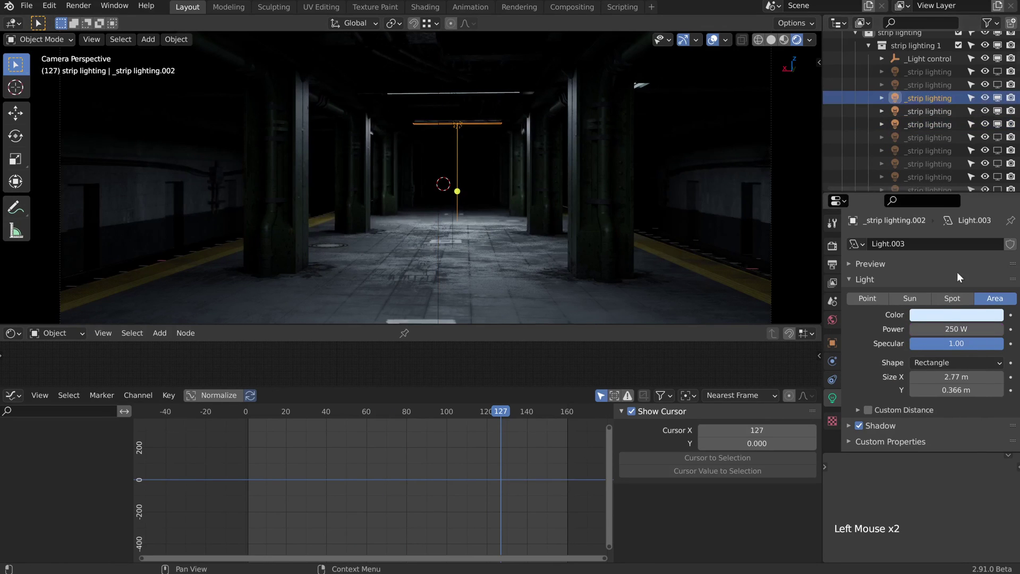
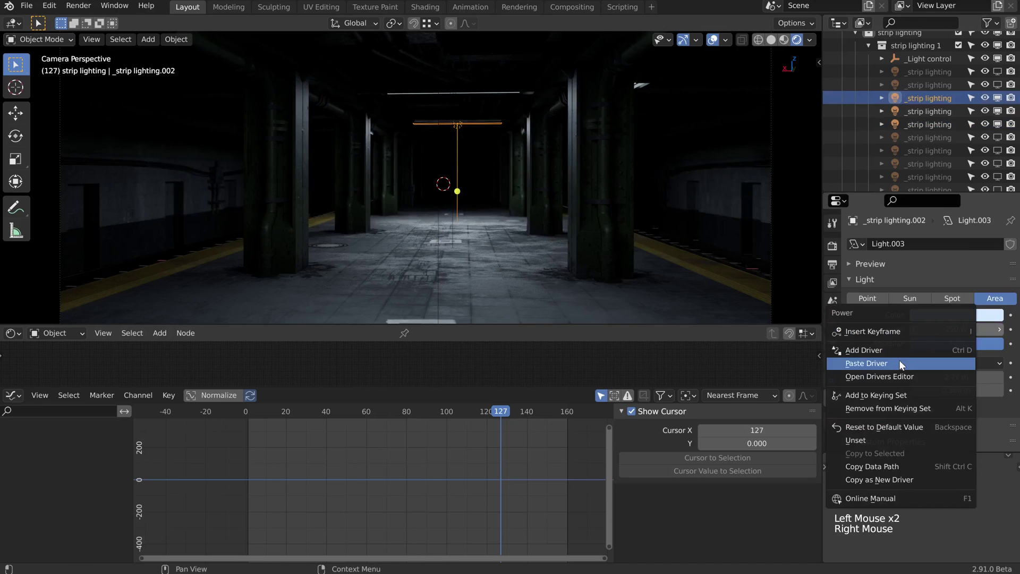
{"action": "left_click", "coordinate": [490, 416]}
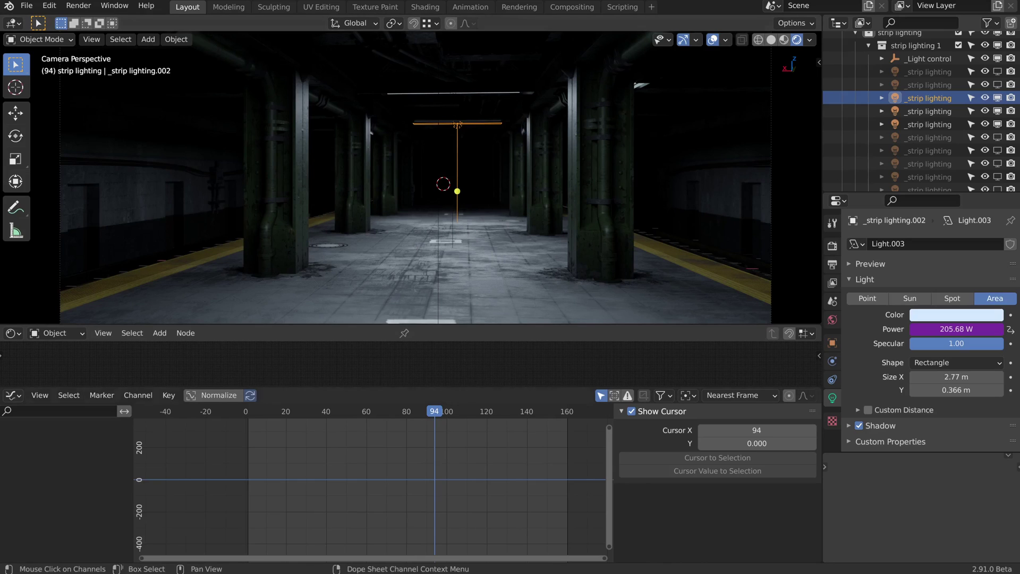
Add a cube-shaped empty and move it off to the left of the platform.
{"action": "key", "text": "shift+a"}
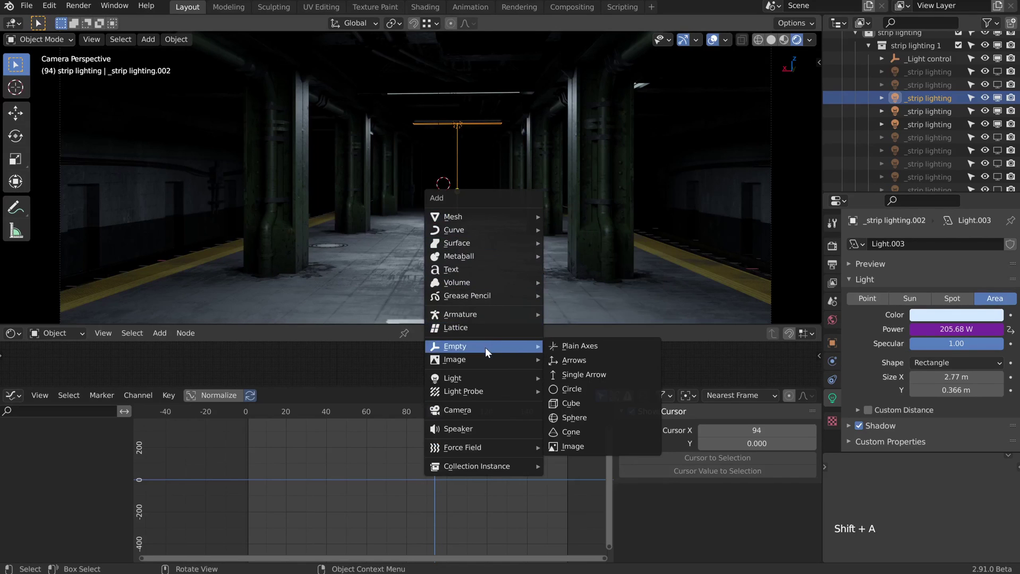
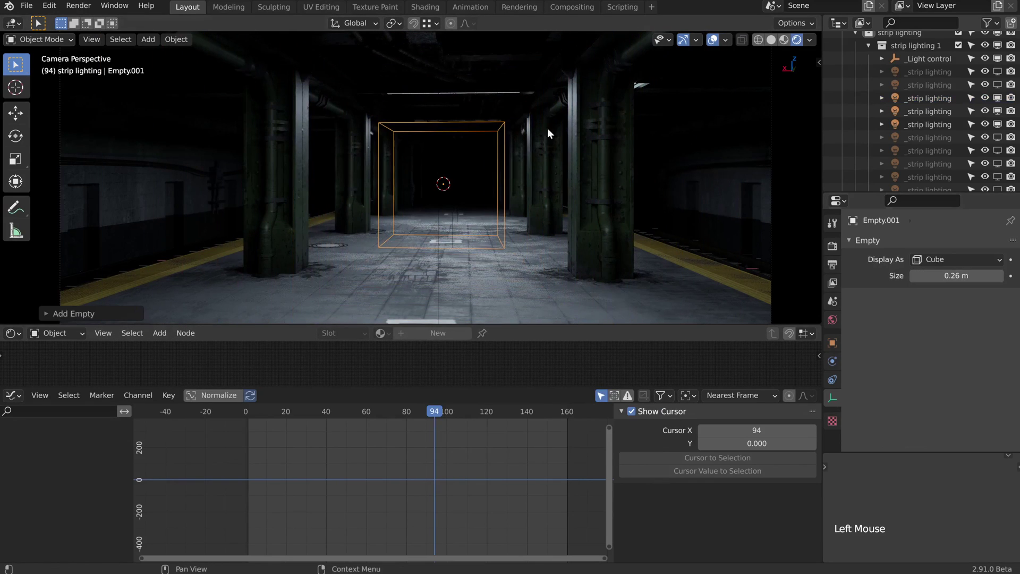
{"action": "key", "text": "g"}
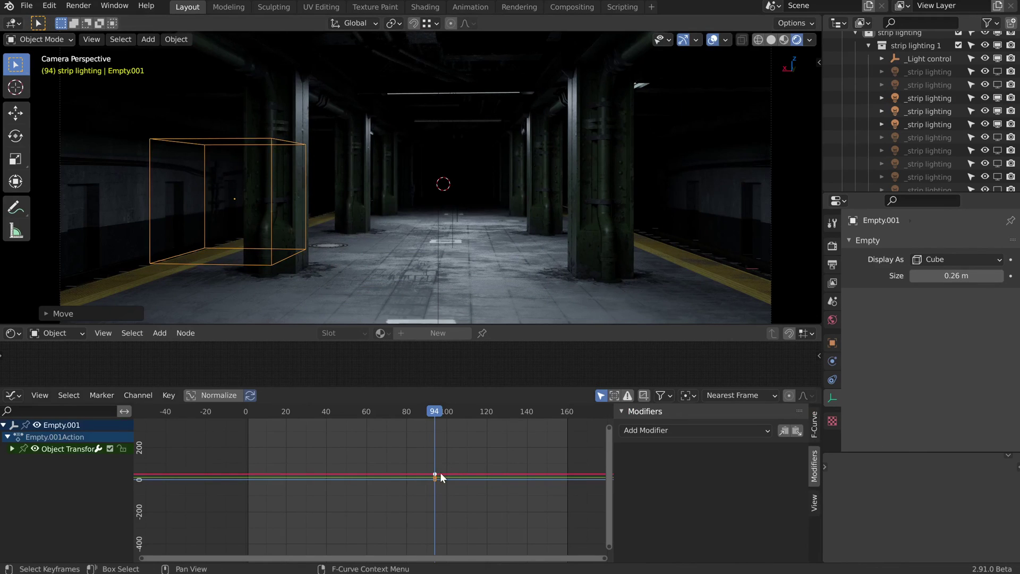
In the Timeline, turn off auto keying and delete the empty's accidental keyframe at frame 94.
{"action": "left_click", "coordinate": [18, 399]}
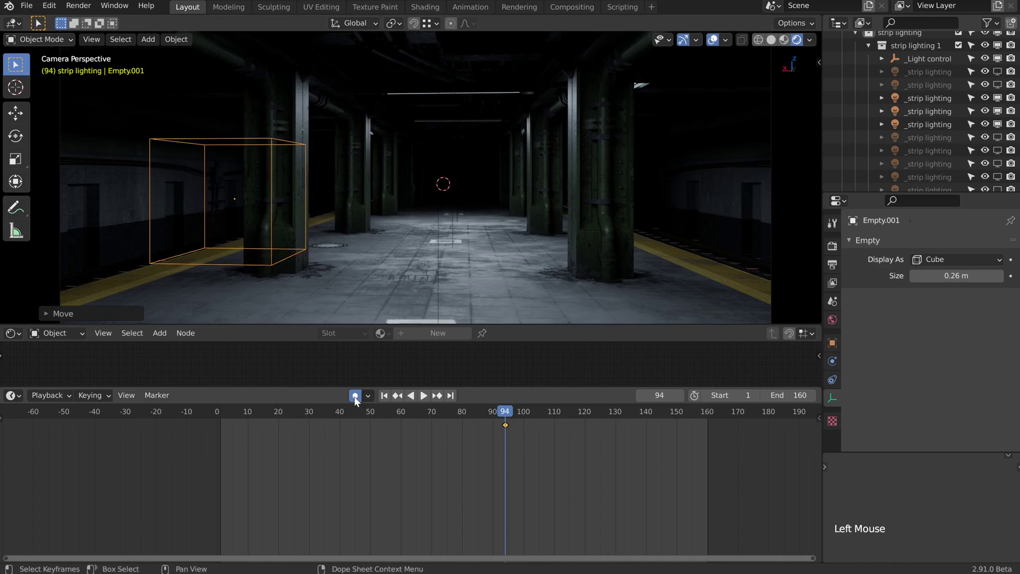
{"action": "left_click", "coordinate": [357, 400]}
{"action": "left_click", "coordinate": [511, 437]}
{"action": "key", "text": "x"}
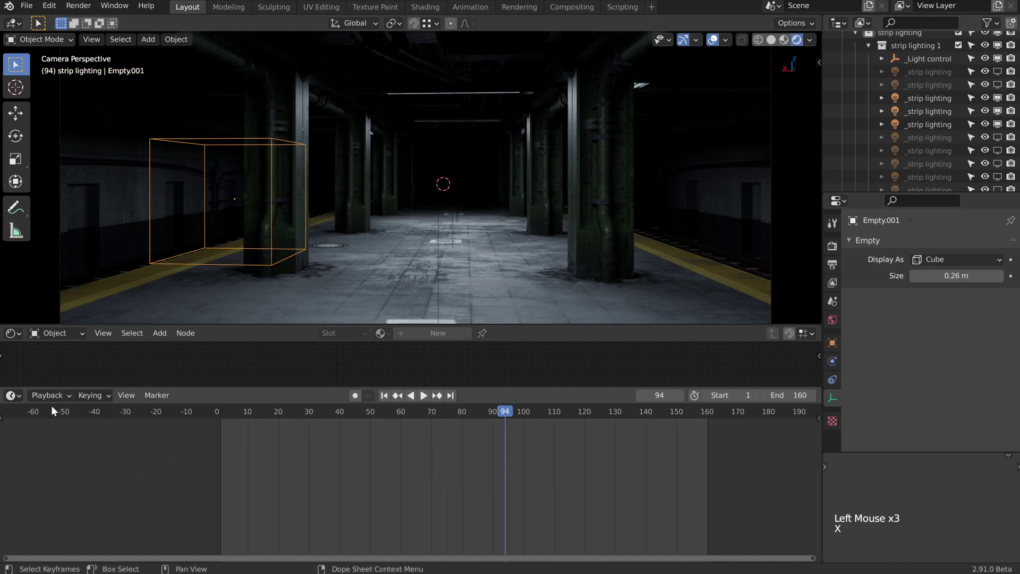
{"action": "left_click", "coordinate": [24, 399]}
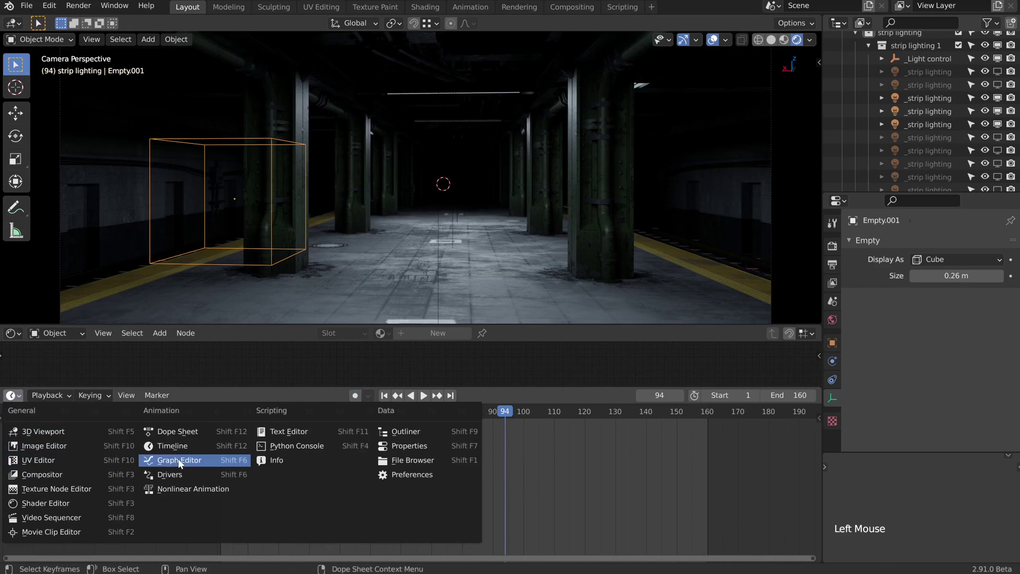
Add a custom property named 'light' to Empty.001 in its object properties.
{"action": "left_click", "coordinate": [838, 346]}
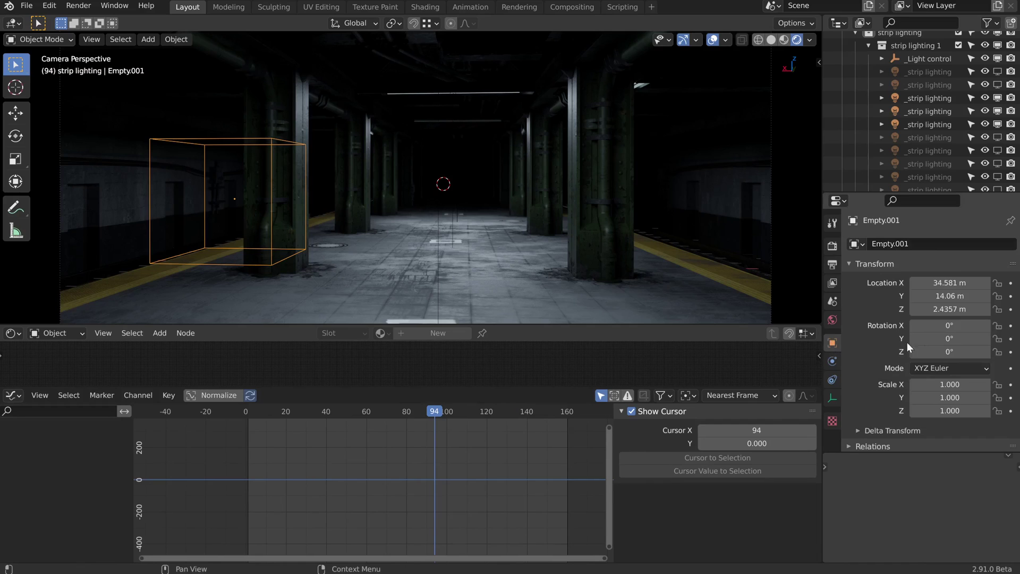
{"action": "scroll", "scroll_direction": "down", "scroll_amount": 3}
{"action": "scroll", "scroll_direction": "up", "scroll_amount": 3}
{"action": "scroll", "scroll_direction": "down", "scroll_amount": 3}
{"action": "left_click", "coordinate": [883, 447]}
{"action": "scroll", "scroll_direction": "down", "scroll_amount": 3}
{"action": "left_click", "coordinate": [939, 436]}
{"action": "scroll", "scroll_direction": "up", "scroll_amount": 3}
{"action": "scroll", "scroll_direction": "down", "scroll_amount": 3}
{"action": "left_click", "coordinate": [990, 443]}
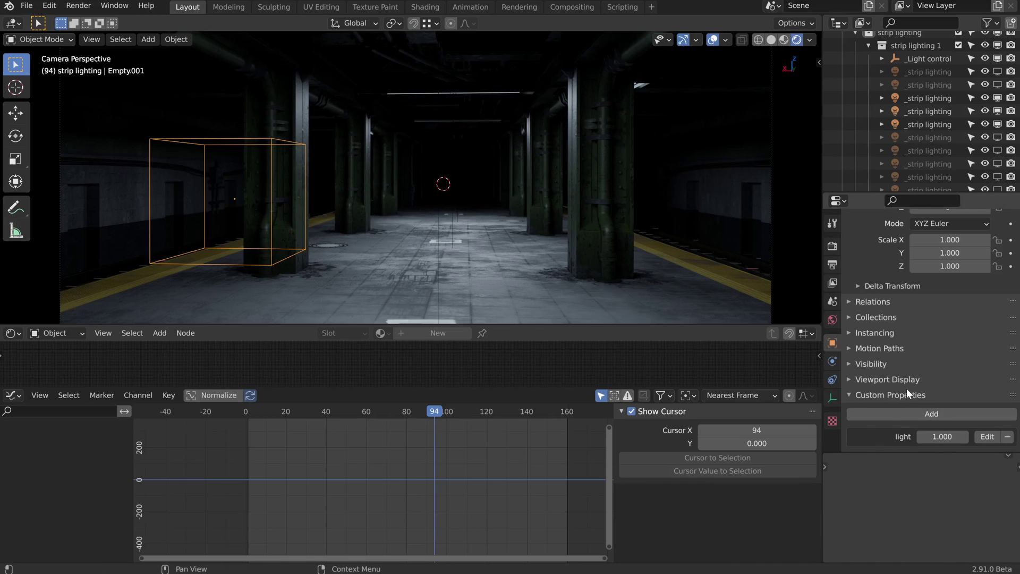
{"action": "key", "text": "n"}
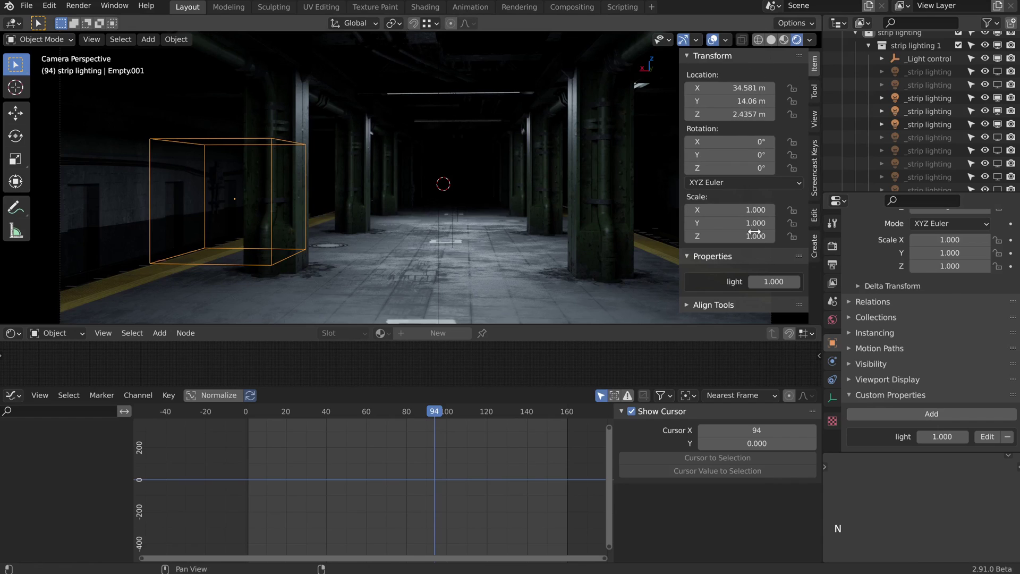
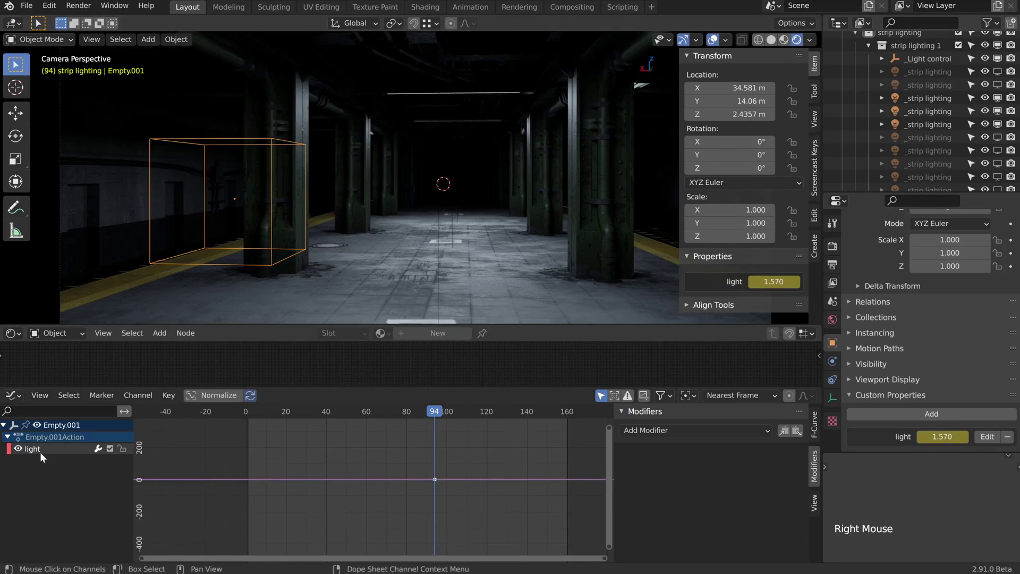
Inspect the 'light' keyframe at 1.57 on frame 1 in the Graph Editor.
{"action": "left_click", "coordinate": [43, 451]}
{"action": "left_click", "coordinate": [628, 475]}
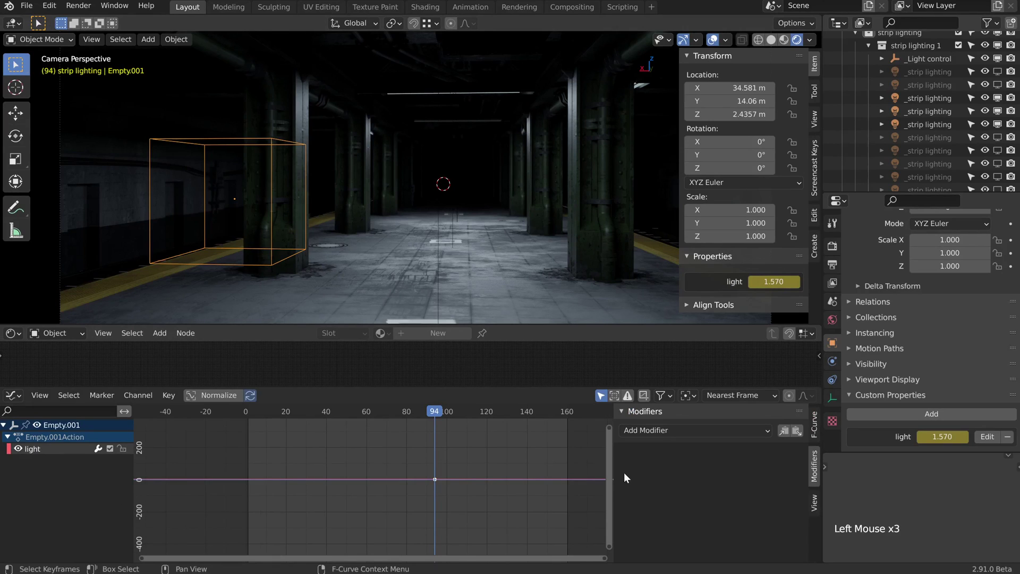
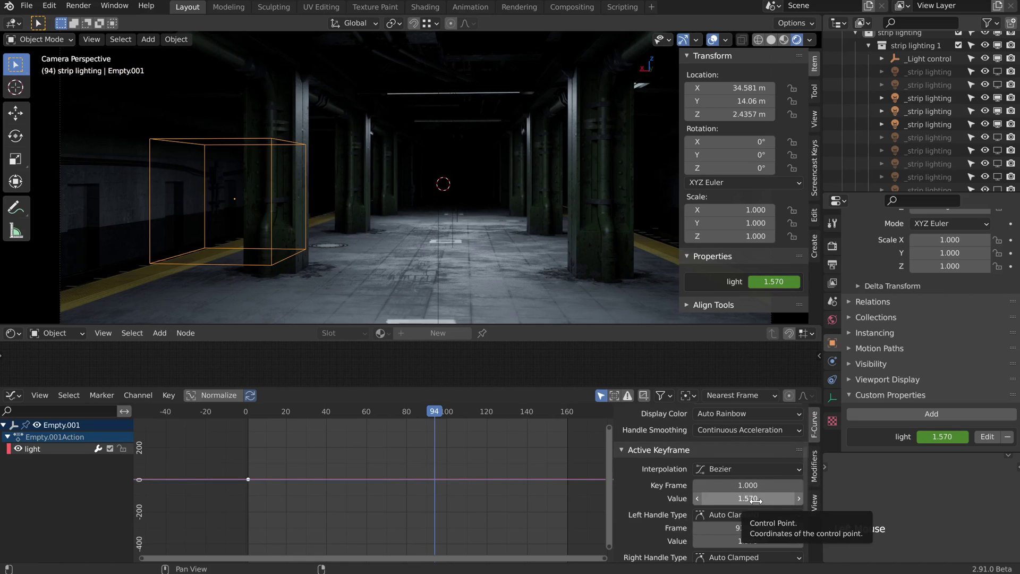
Select strip lighting.003 to show its Power F-curve and its modifiers in the sidebar.
{"action": "left_click", "coordinate": [931, 115]}
{"action": "left_click", "coordinate": [939, 117]}
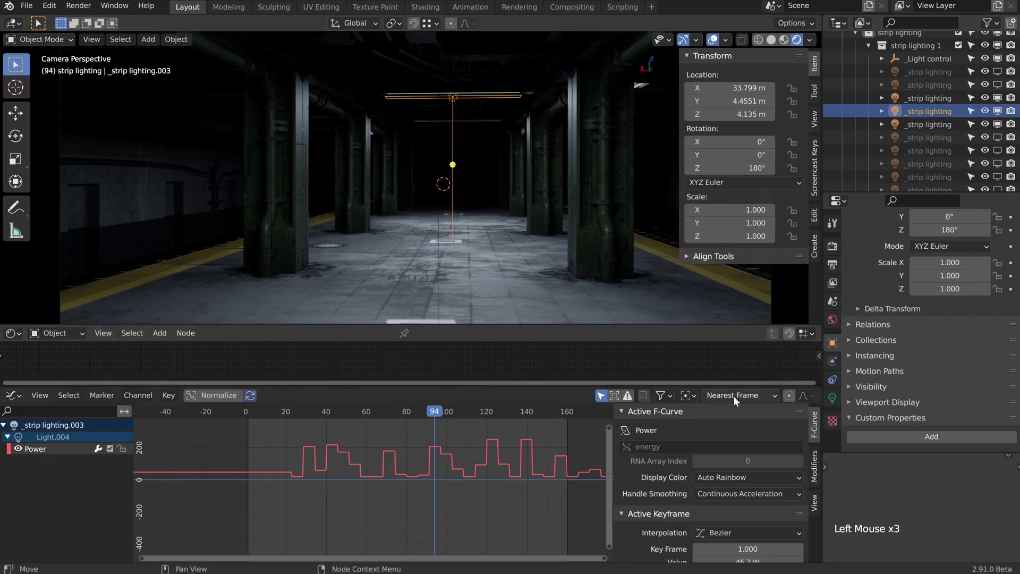
{"action": "scroll", "scroll_direction": "down", "scroll_amount": 3}
{"action": "scroll", "scroll_direction": "up", "scroll_amount": 3}
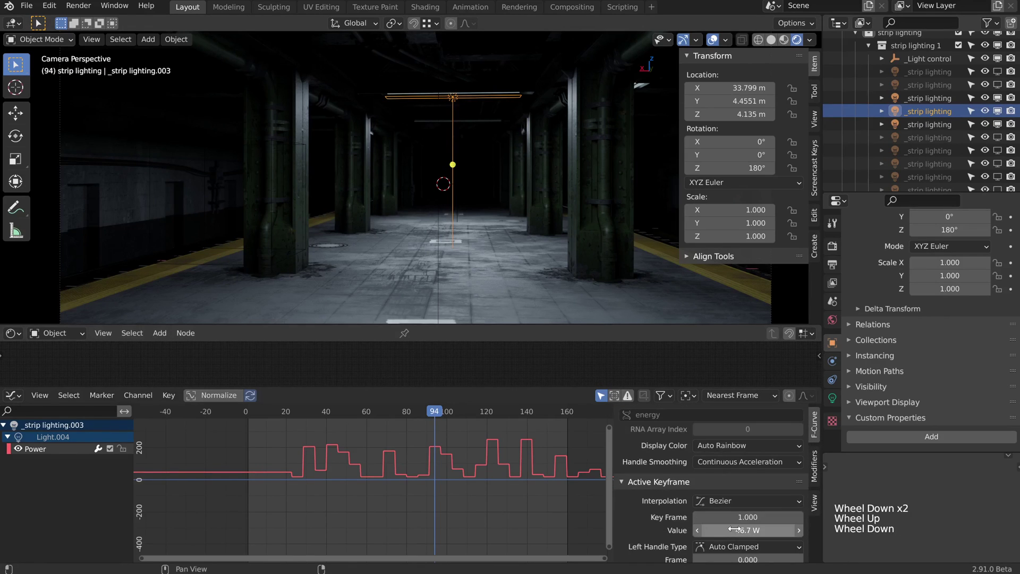
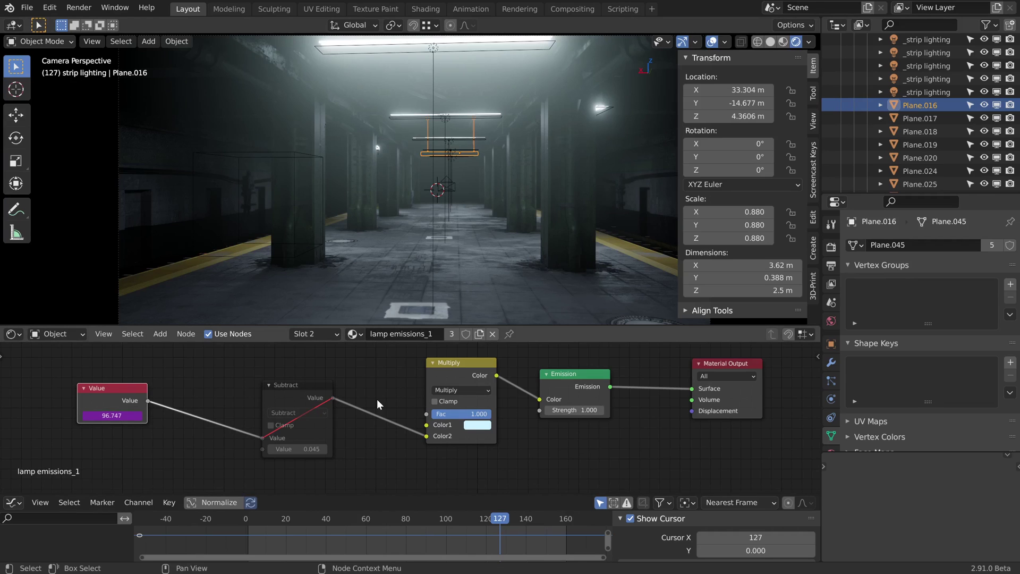
Go to the frame where the light is lowest and select the lamp emissions Subtract node.
{"action": "left_click", "coordinate": [501, 522]}
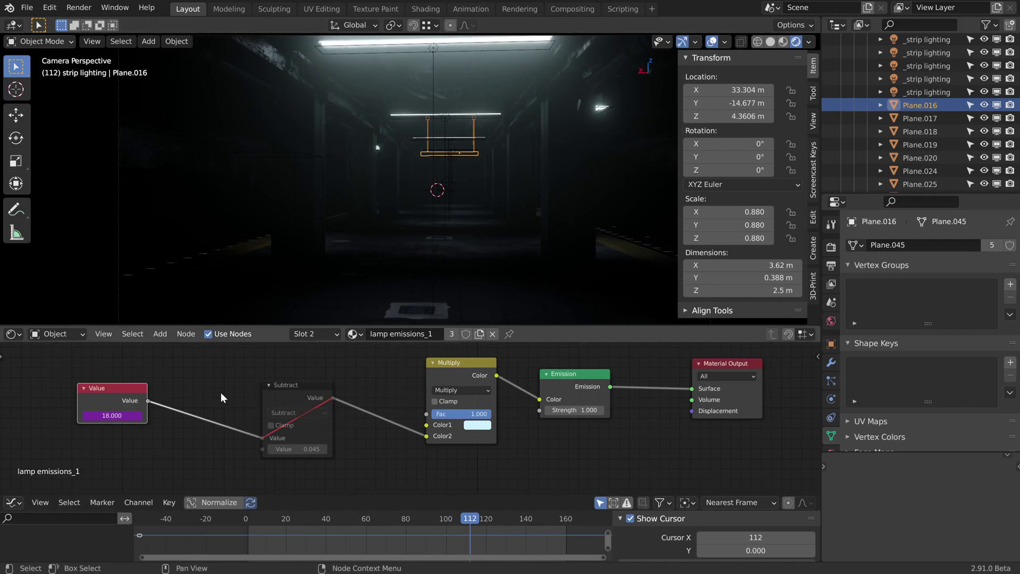
{"action": "left_click", "coordinate": [294, 398]}
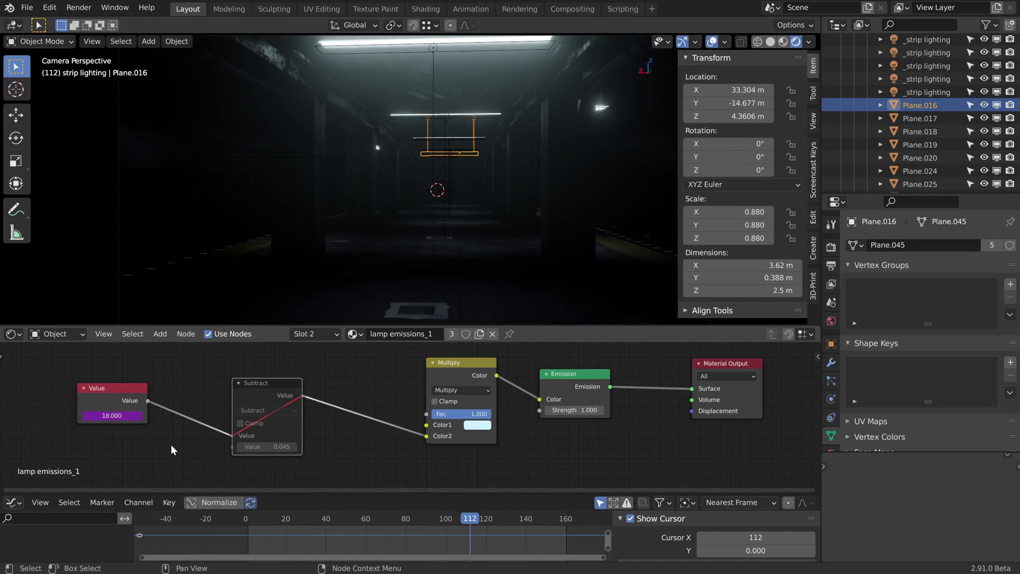
{"action": "left_click", "coordinate": [341, 497]}
Check Empty.001's Limits modifier range (Min Y 18, Max Y 250), then select emission Plane.020.
{"action": "left_click", "coordinate": [261, 244]}
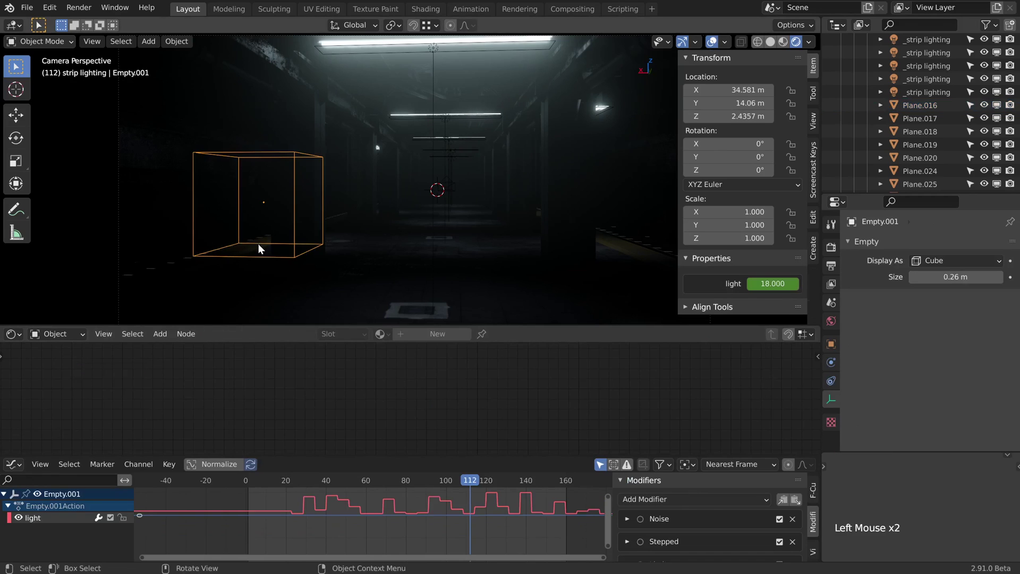
{"action": "scroll", "scroll_direction": "down", "scroll_amount": 3}
{"action": "left_click", "coordinate": [628, 547]}
{"action": "scroll", "scroll_direction": "down", "scroll_amount": 3}
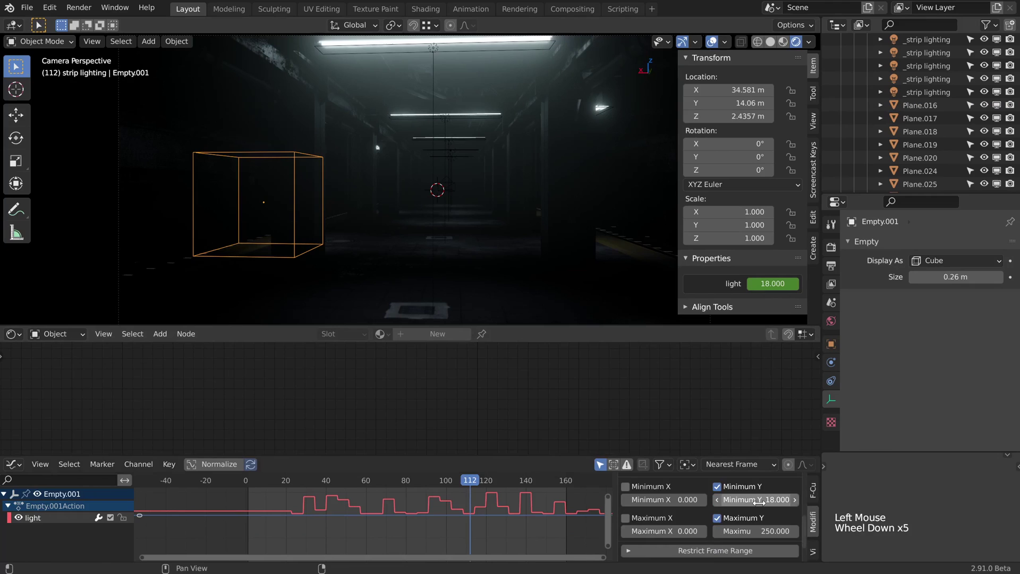
{"action": "left_click", "coordinate": [410, 50]}
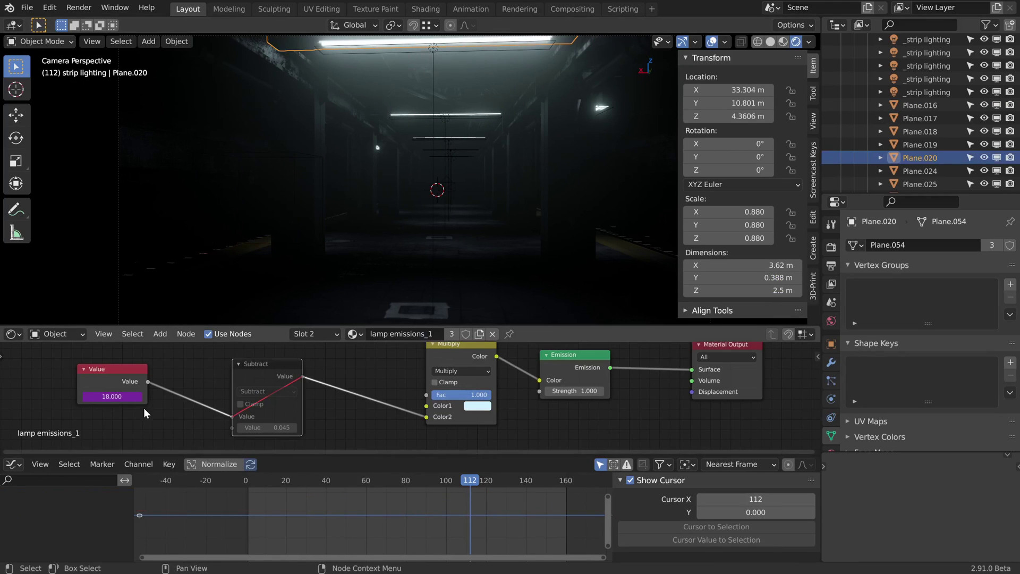
Set the lamp emissions Subtract node to 17.5 and check the result at bright frame 94.
{"action": "left_click", "coordinate": [513, 336]}
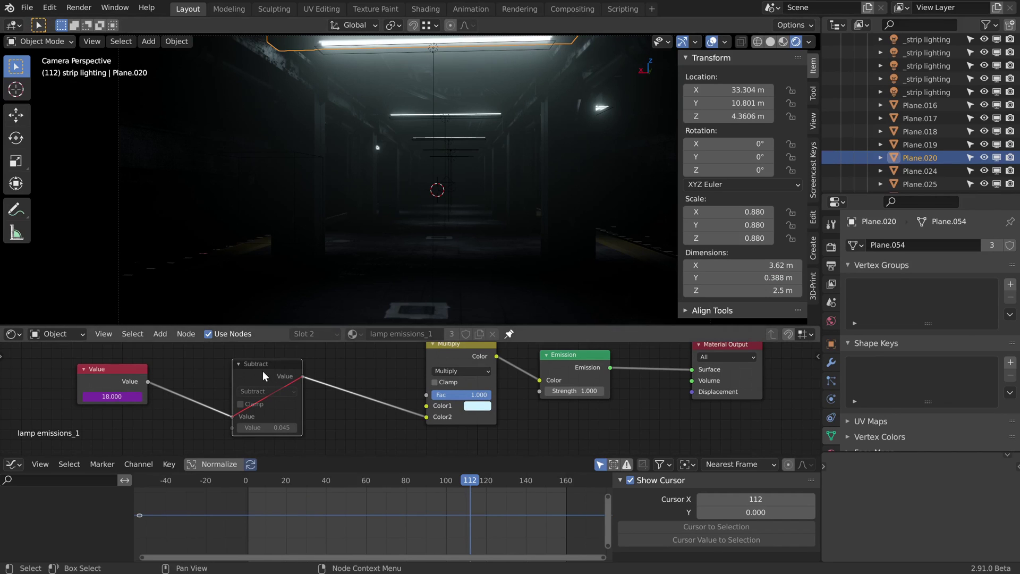
{"action": "key", "text": "m"}
{"action": "left_click", "coordinate": [270, 379]}
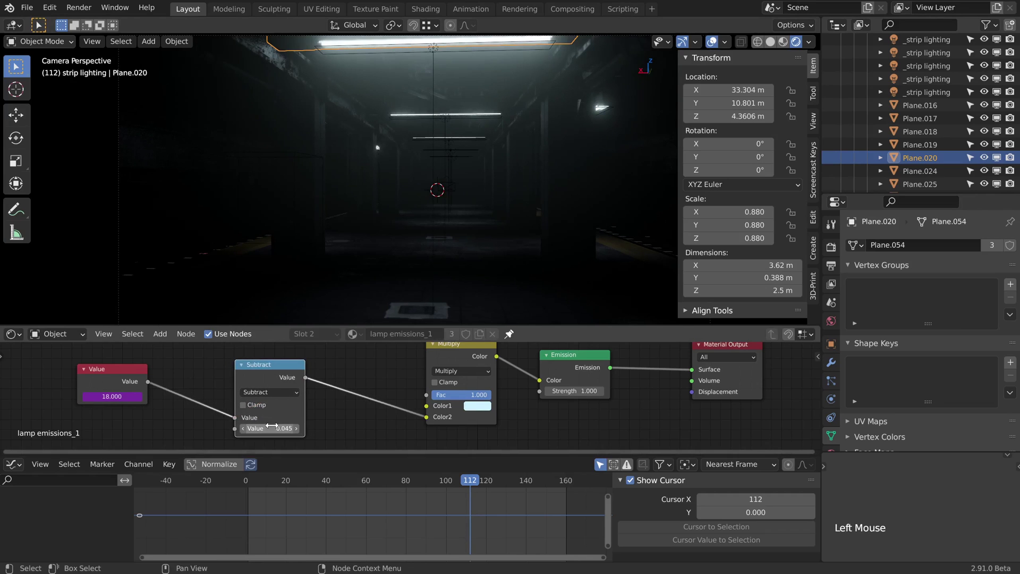
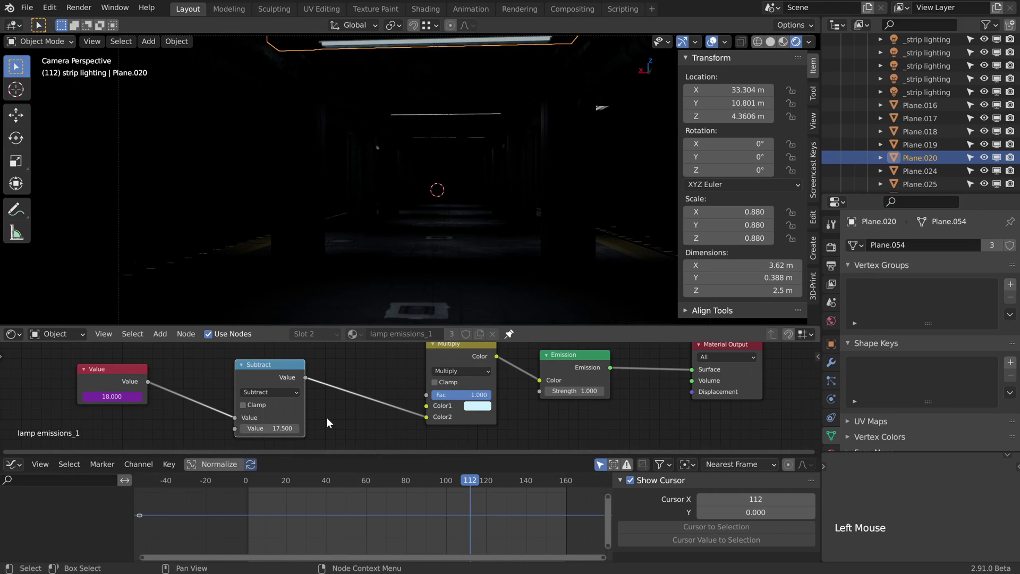
{"action": "left_click", "coordinate": [473, 484]}
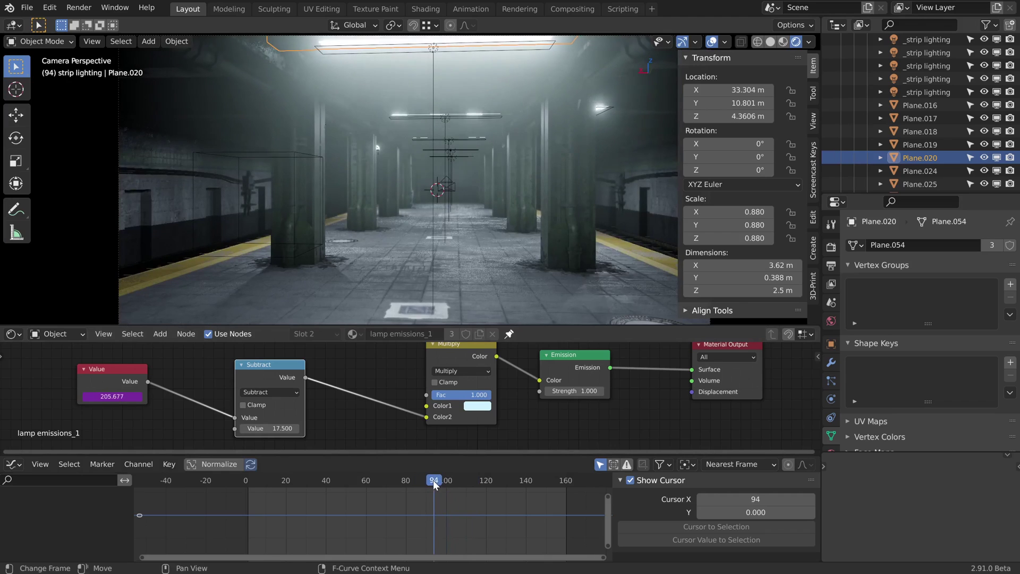
Show the Bloom settings in Render Properties.
{"action": "left_click", "coordinate": [837, 251]}
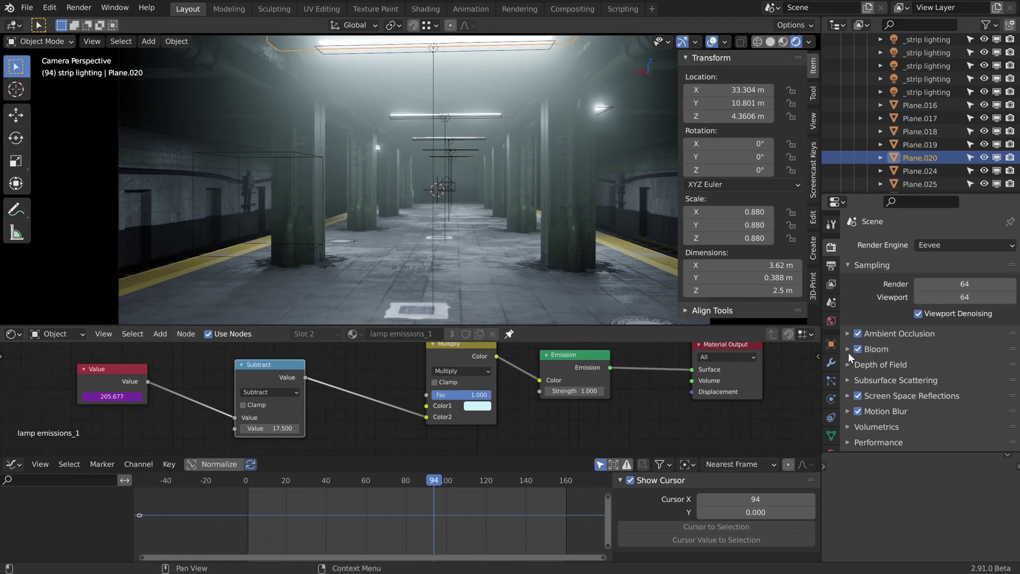
{"action": "left_click", "coordinate": [846, 351]}
{"action": "left_click", "coordinate": [847, 351]}
{"action": "scroll", "scroll_direction": "down", "scroll_amount": 3}
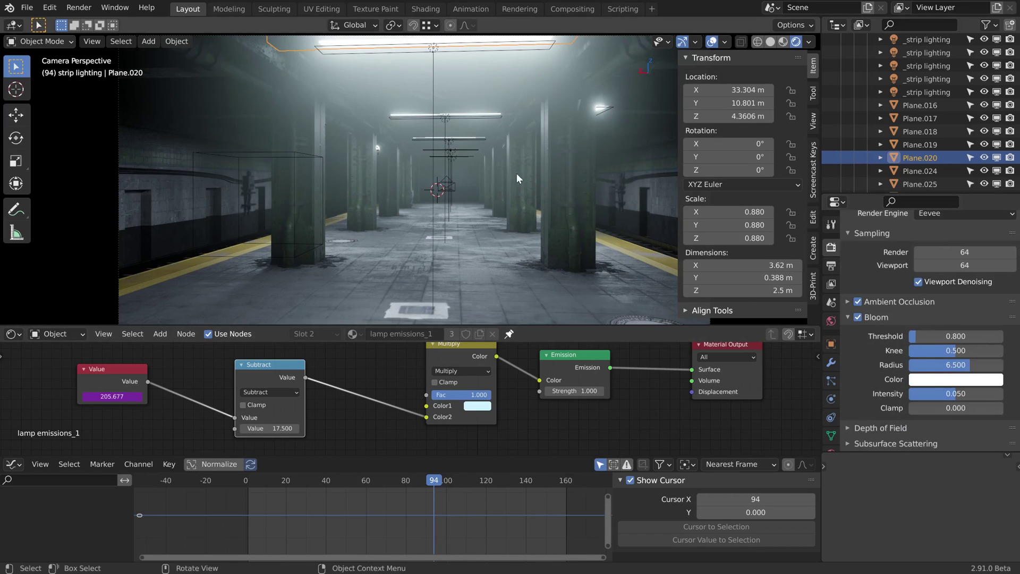
Duplicate the Subtract node into the lamp emissions chain.
{"action": "left_click", "coordinate": [272, 378]}
{"action": "key", "text": "shift+d"}
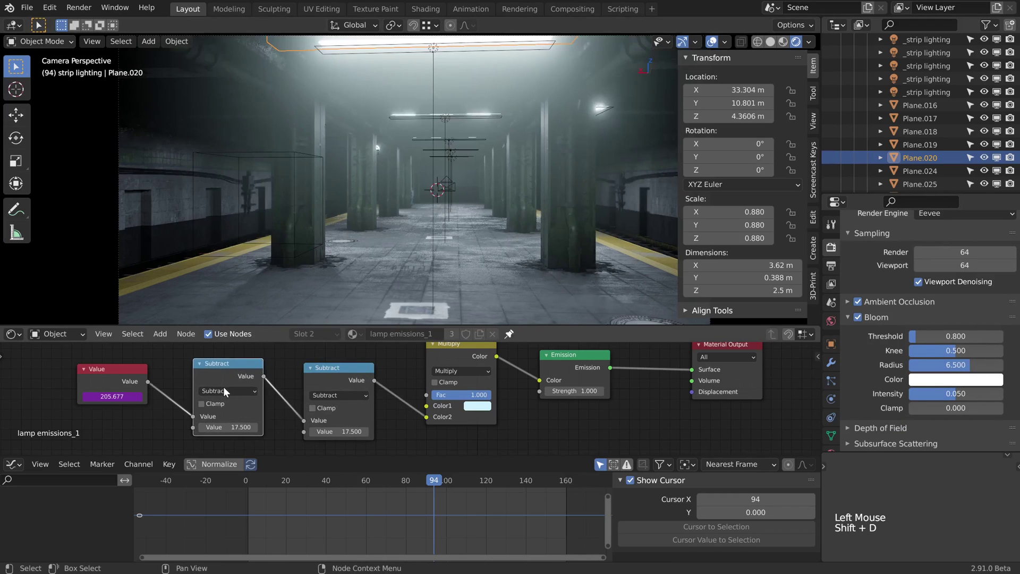
Make the first math node Multiply by 0.2 with Subtract 3.5, checking the flicker across frames.
{"action": "left_click", "coordinate": [228, 394]}
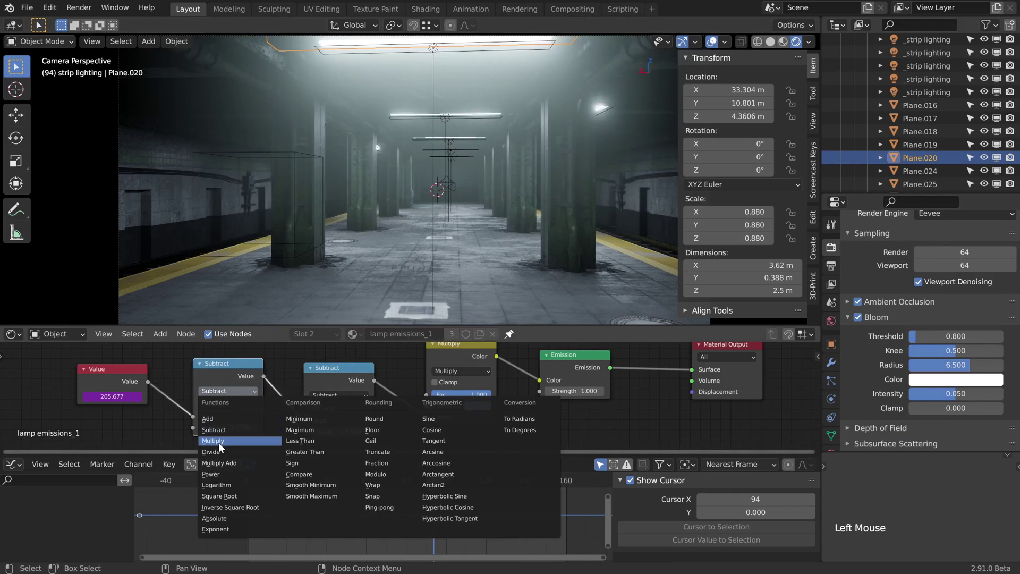
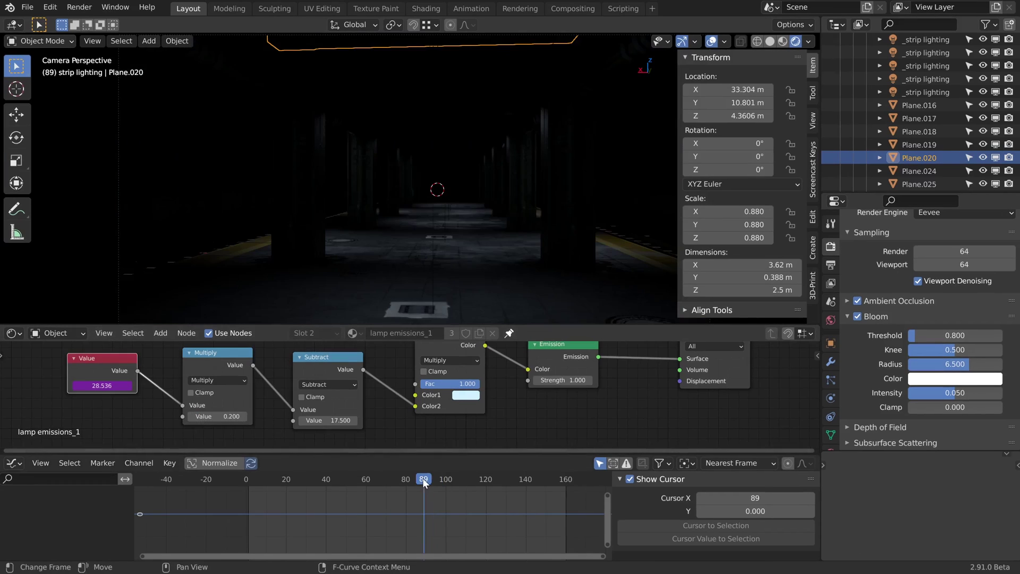
{"action": "left_click", "coordinate": [425, 482]}
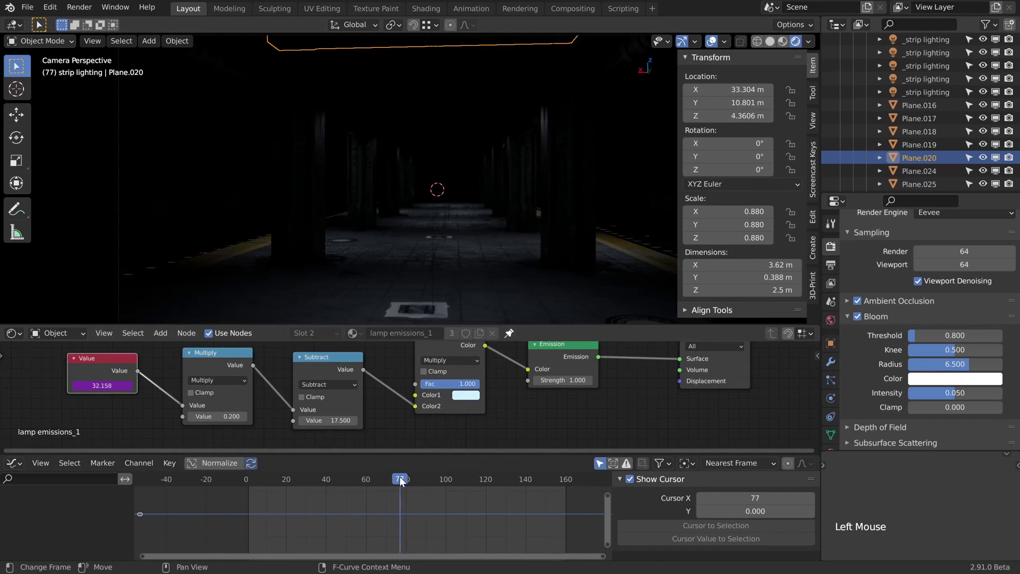
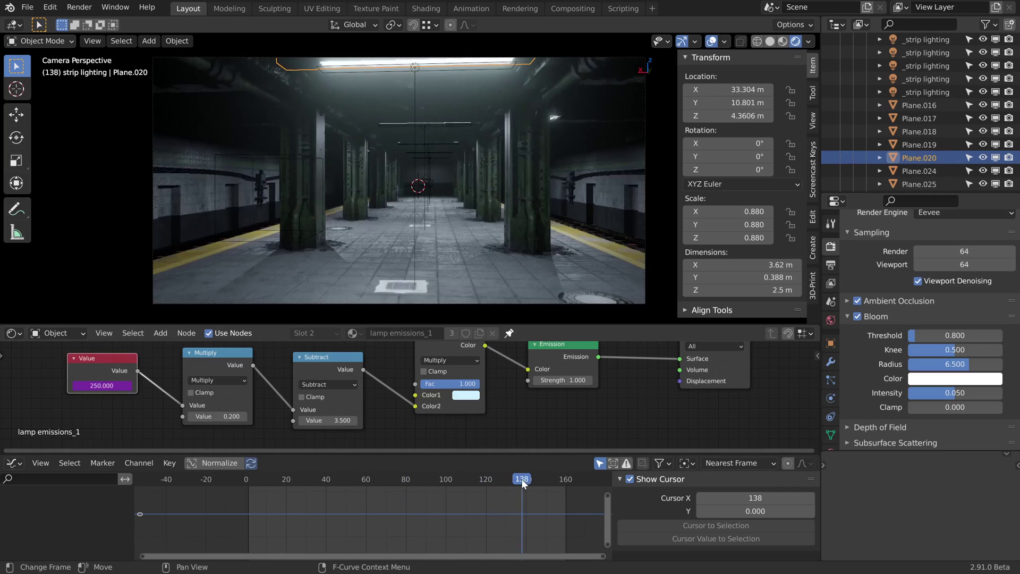
{"action": "left_click", "coordinate": [356, 482]}
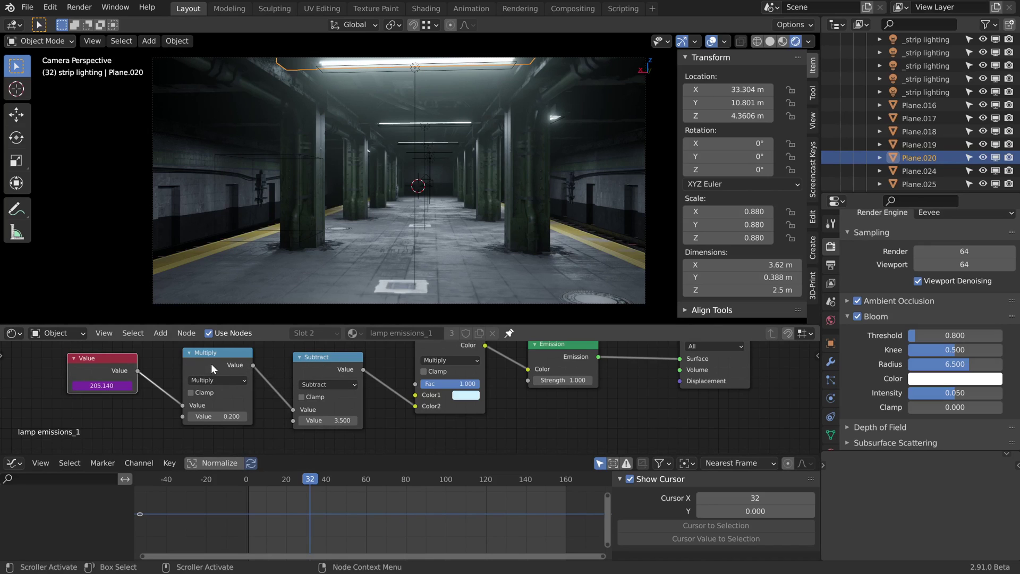
Mute both the Multiply and Subtract nodes.
{"action": "left_click", "coordinate": [218, 365]}
{"action": "left_click", "coordinate": [320, 365]}
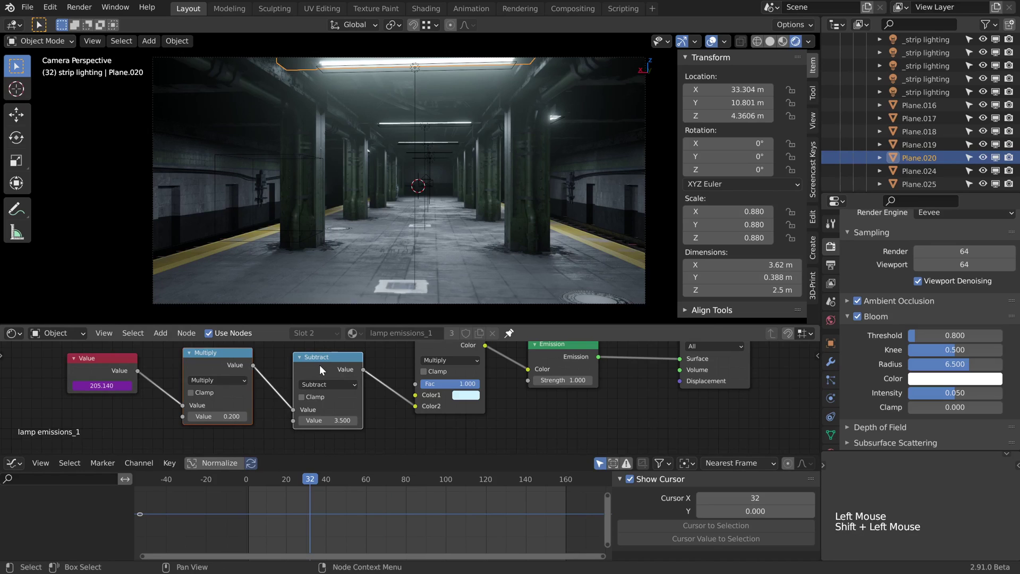
{"action": "key", "text": "m"}
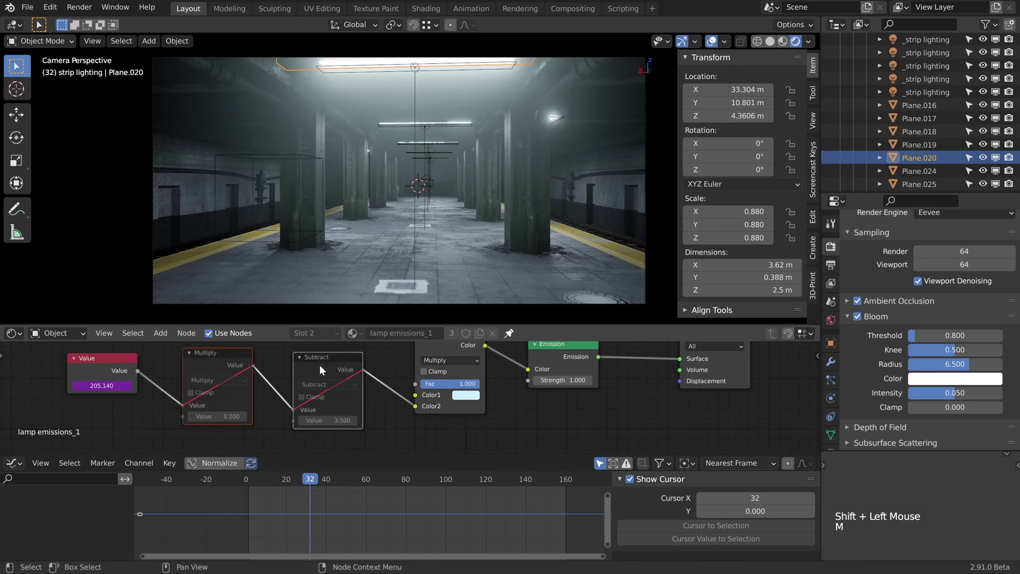
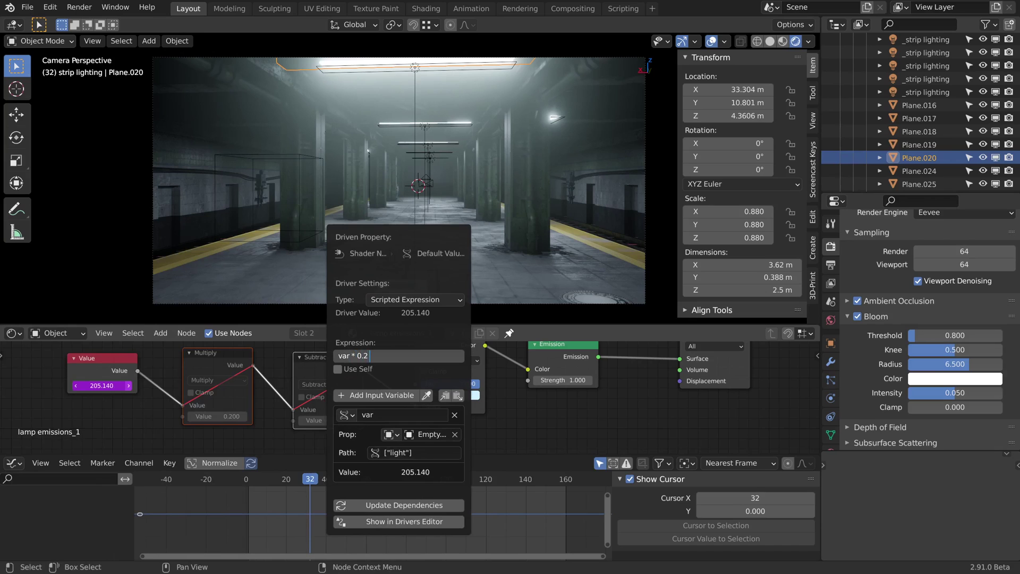
Change the Value node's driver expression to (var * 0.2) - 3.5.
{"action": "key", "text": "BackSpace"}
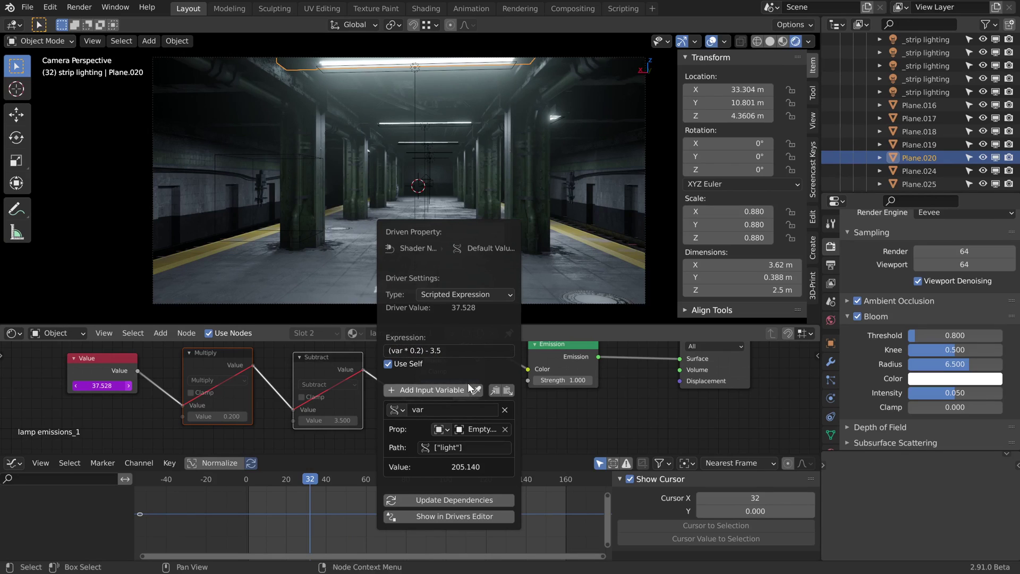
Close the driver popover and move the playhead to frame 117 to see the lights dim.
{"action": "left_click", "coordinate": [385, 472]}
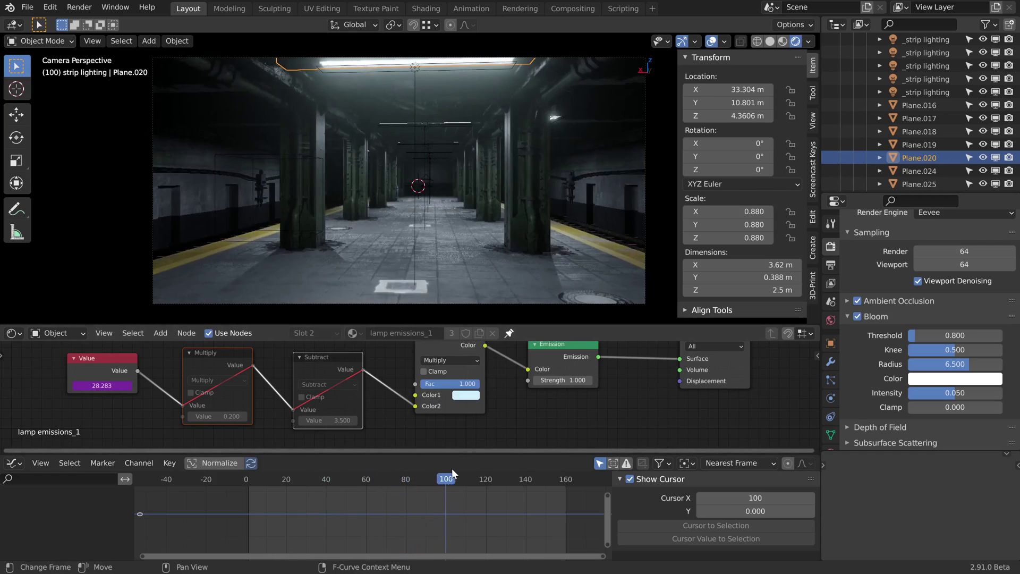
{"action": "left_click", "coordinate": [413, 482]}
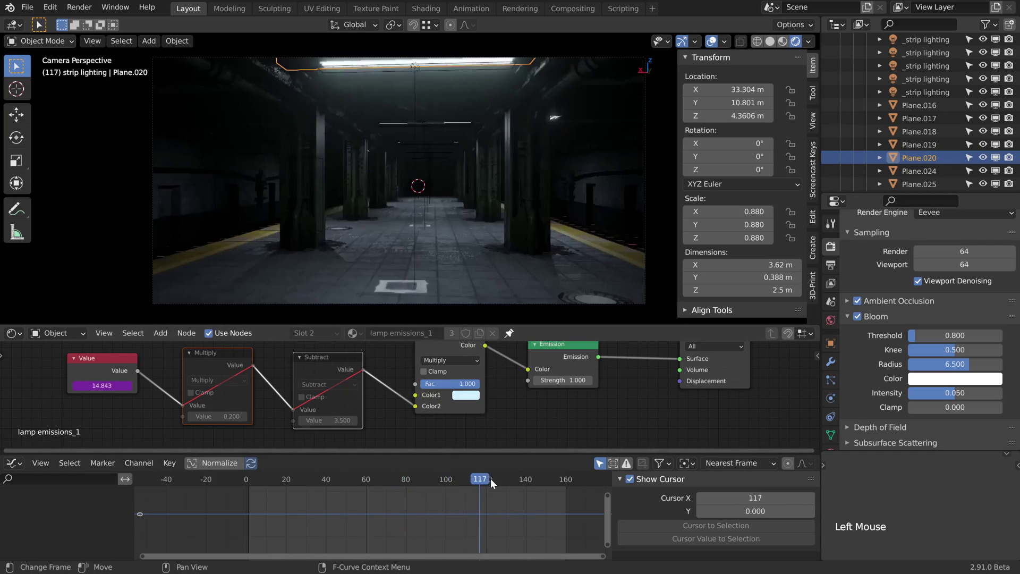